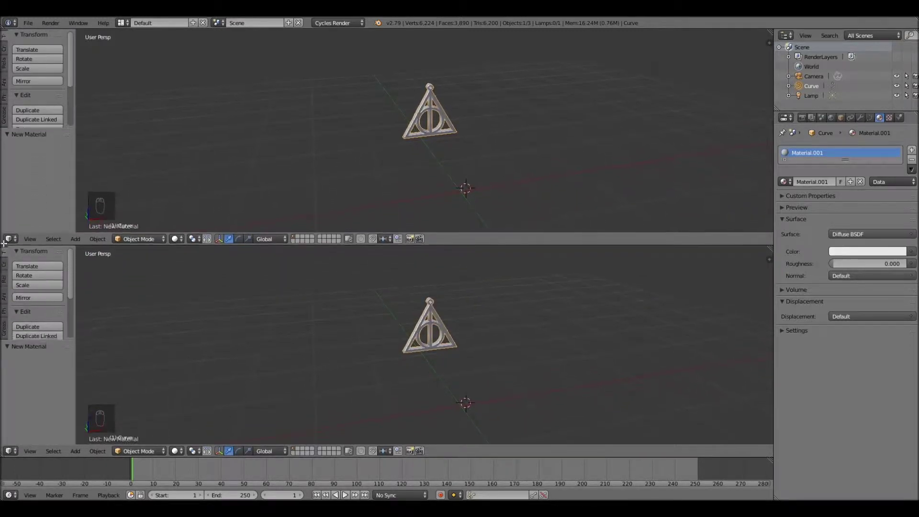
Step: Enlarge the lower view and turn it into the Node Editor showing the pendant's material
{"action": "left_click_drag", "start_coordinate": [19, 454], "coordinate": [30, 351]}
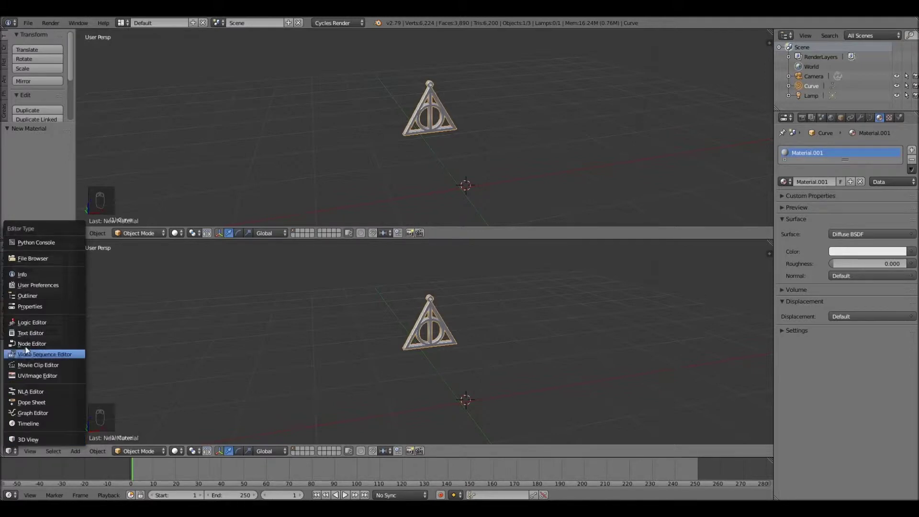
{"action": "left_click", "coordinate": [272, 389]}
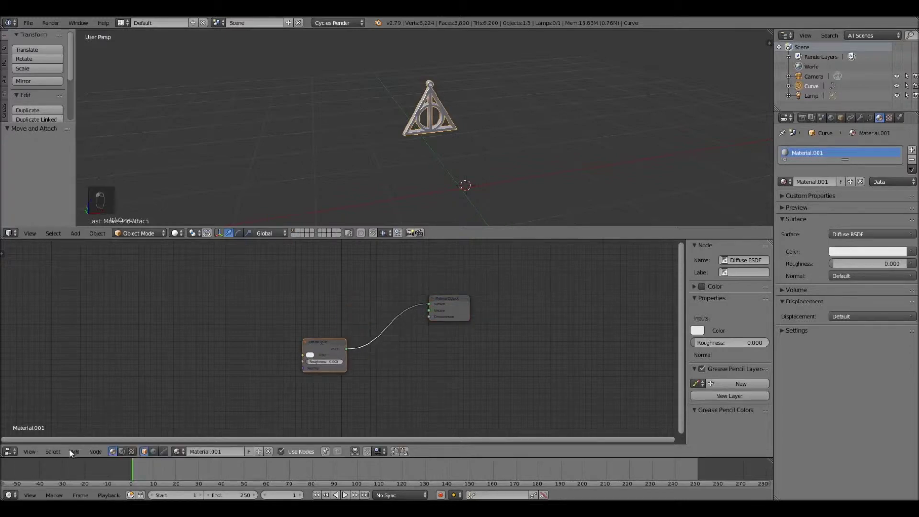
{"action": "middle_click", "coordinate": [76, 454]}
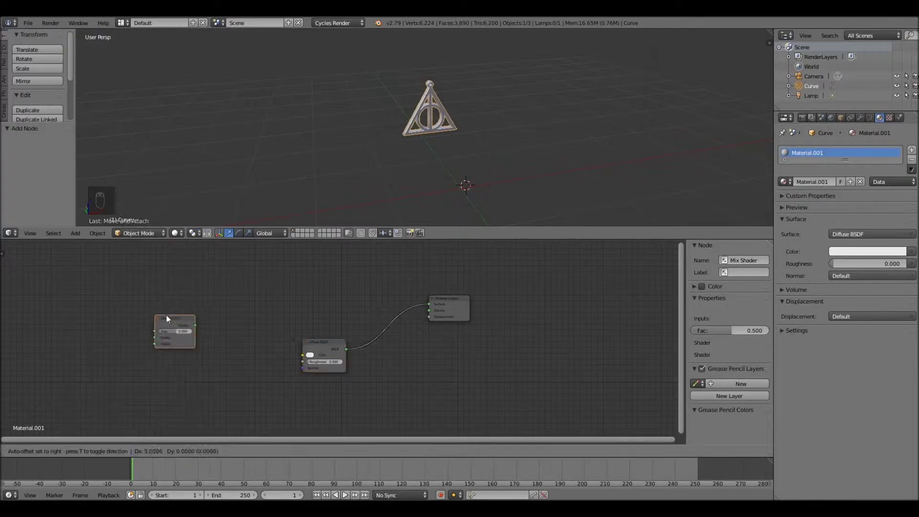
Step: Insert a Mix Shader before the output and feed a Beckmann Glossy BSDF into it
{"action": "left_click_drag", "start_coordinate": [474, 304], "coordinate": [326, 348]}
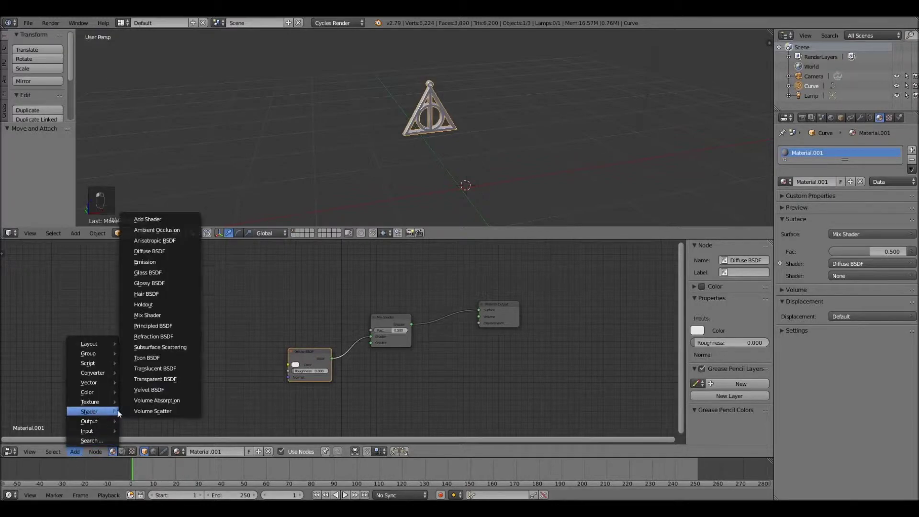
{"action": "type", "text": "ve"}
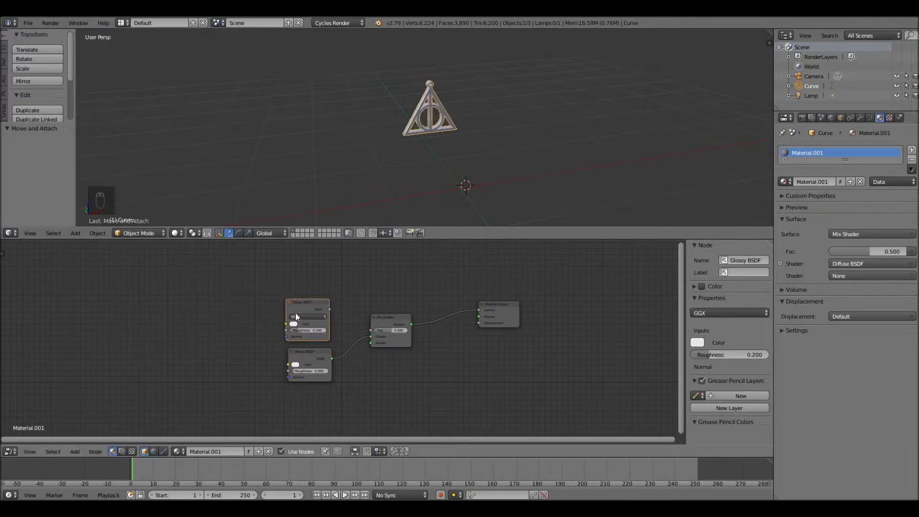
{"action": "left_click_drag", "start_coordinate": [302, 320], "coordinate": [78, 456]}
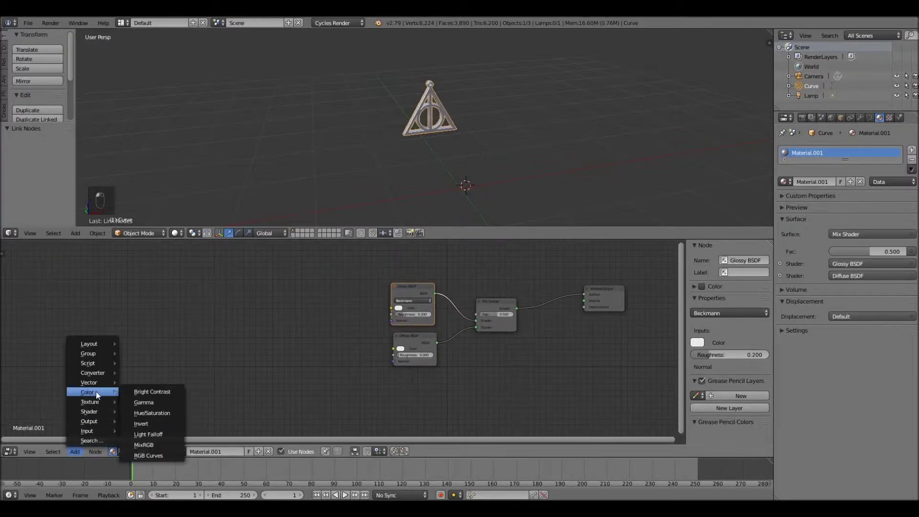
Step: Connect the RGB Curves node into the Glossy BSDF and reshape its curve into a wavy profile
{"action": "left_click_drag", "start_coordinate": [116, 394], "coordinate": [140, 407]}
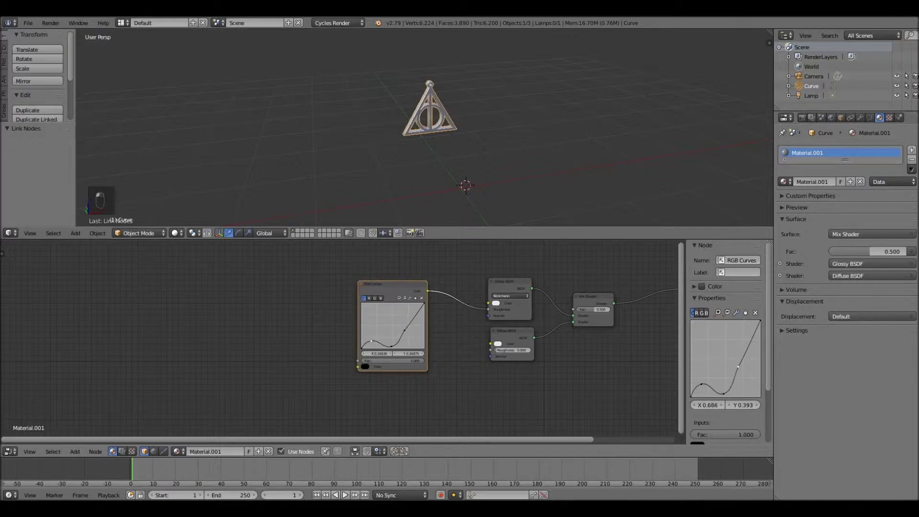
{"action": "left_click_drag", "start_coordinate": [51, 403], "coordinate": [78, 454]}
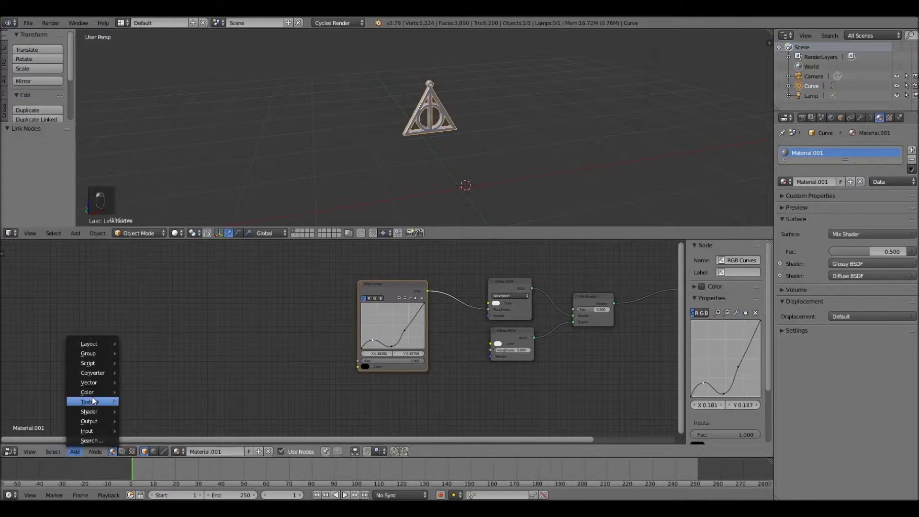
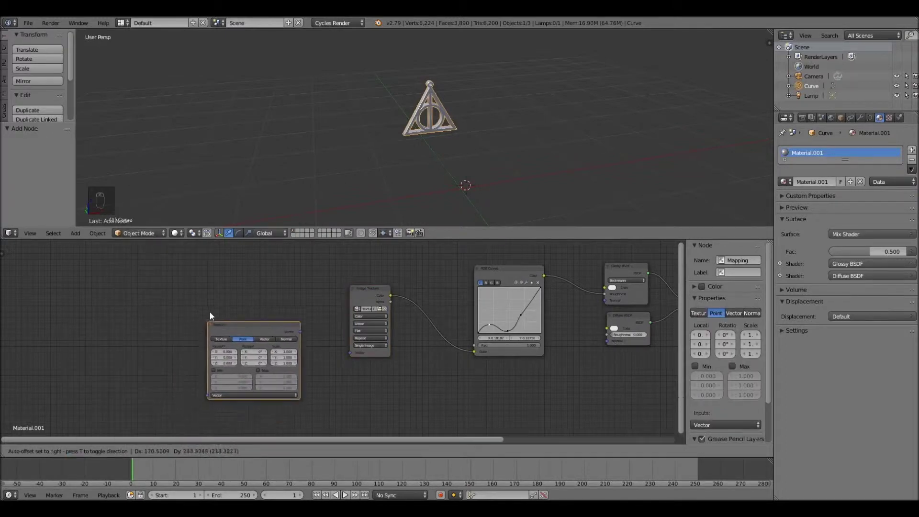
Step: Link Mapping into the Image Texture and feed it from a new Texture Coordinate node
{"action": "left_click_drag", "start_coordinate": [218, 309], "coordinate": [364, 361]}
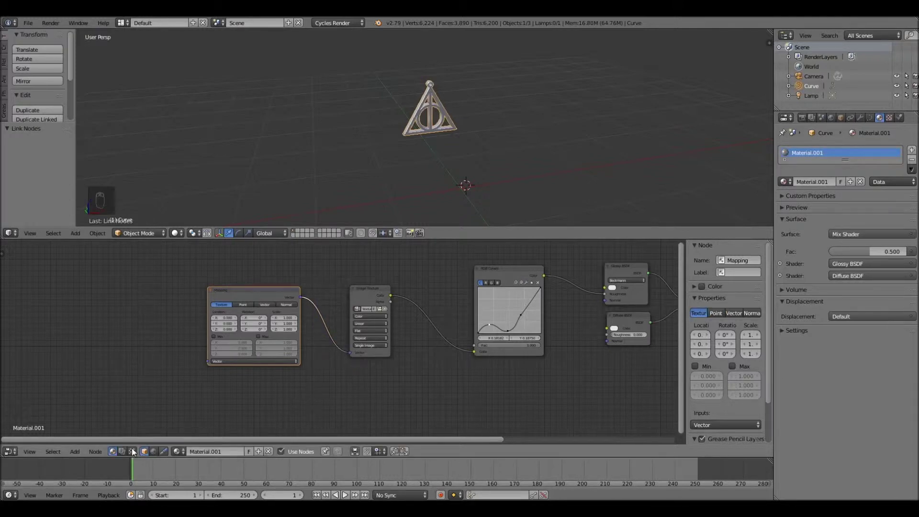
{"action": "left_click_drag", "start_coordinate": [78, 454], "coordinate": [160, 402]}
{"action": "left_click_drag", "start_coordinate": [163, 395], "coordinate": [153, 339]}
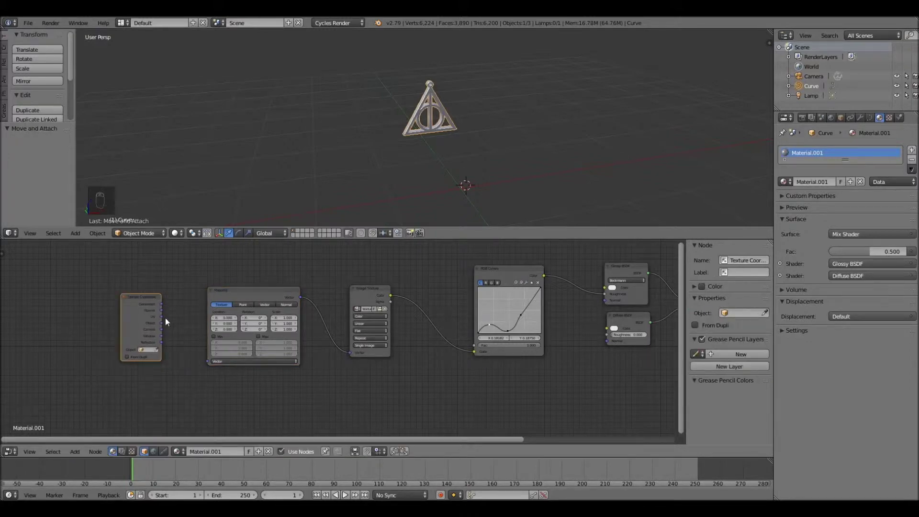
{"action": "left_click", "coordinate": [167, 327]}
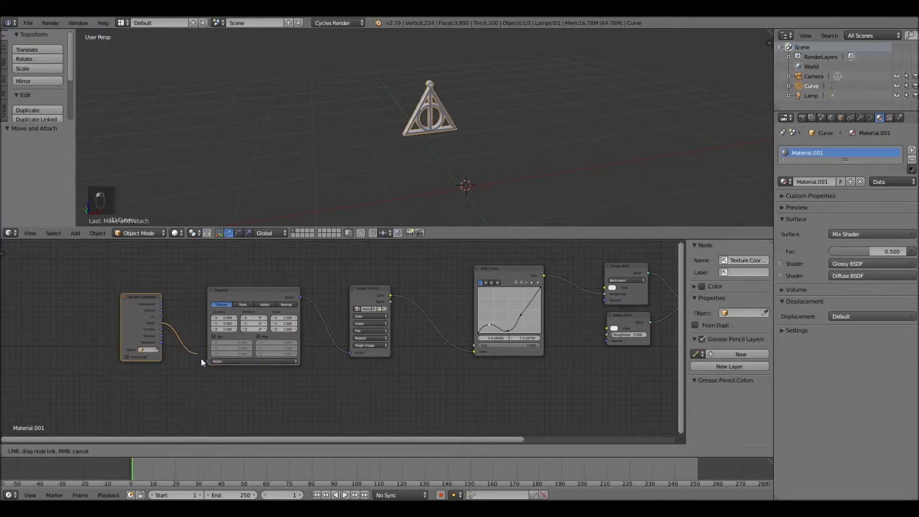
{"action": "left_click_drag", "start_coordinate": [212, 365], "coordinate": [322, 413]}
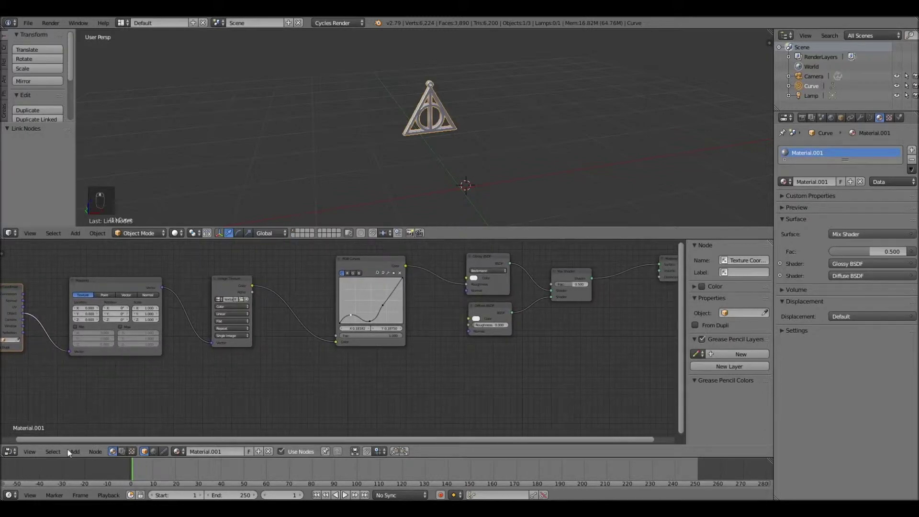
{"action": "left_click_drag", "start_coordinate": [74, 453], "coordinate": [96, 382]}
{"action": "left_click_drag", "start_coordinate": [96, 382], "coordinate": [103, 428]}
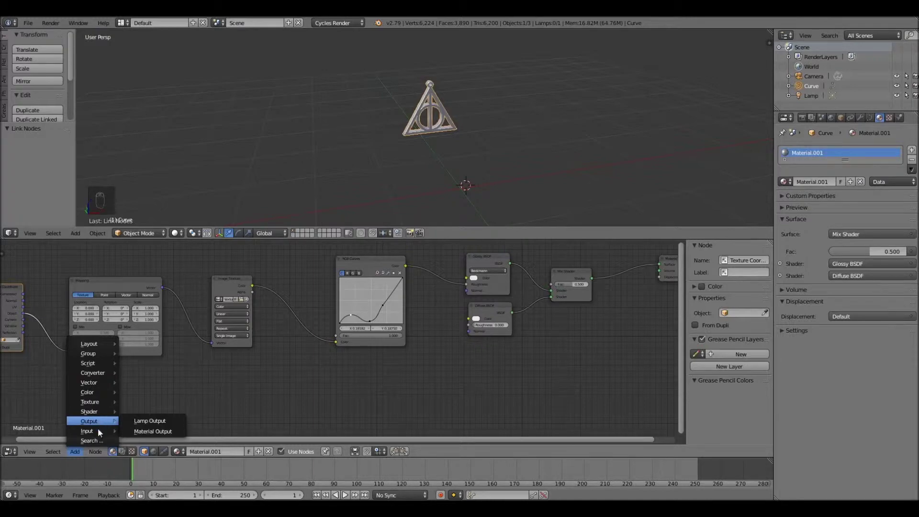
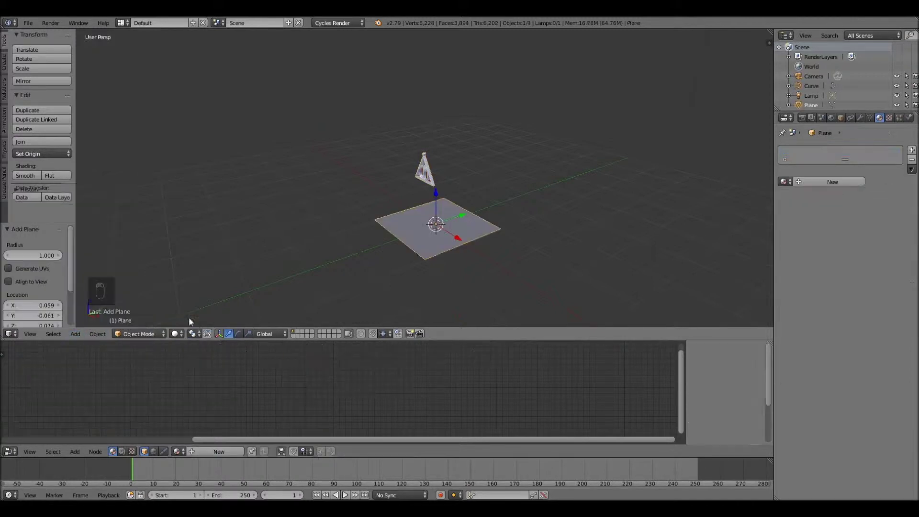
Step: Scale the new plane into a floor, then add a small plane rotated 90° on X to stand upright
{"action": "key", "text": "s"}
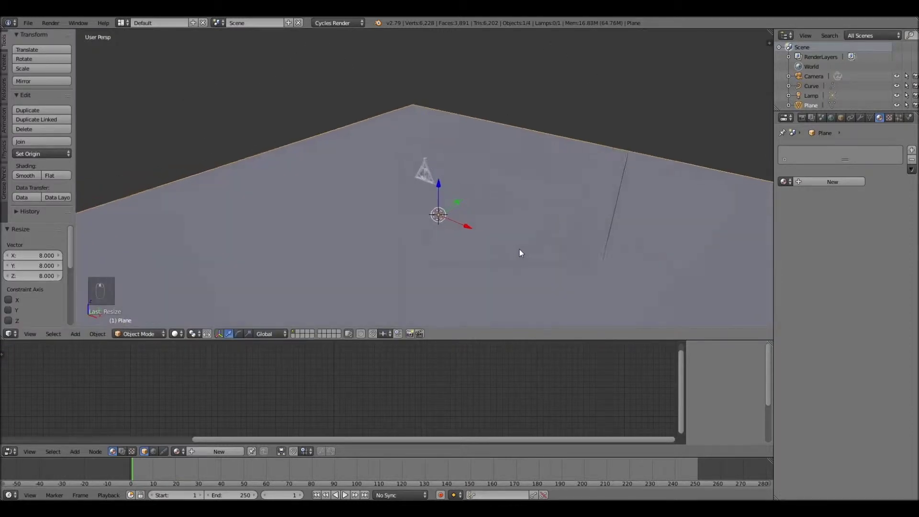
{"action": "left_click", "coordinate": [79, 337]}
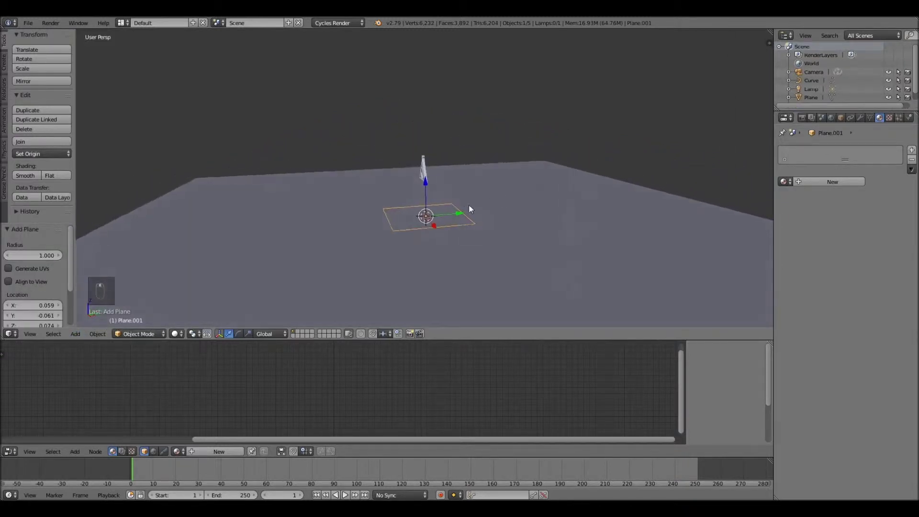
{"action": "left_click_drag", "start_coordinate": [459, 217], "coordinate": [482, 213]}
{"action": "key", "text": "r"}
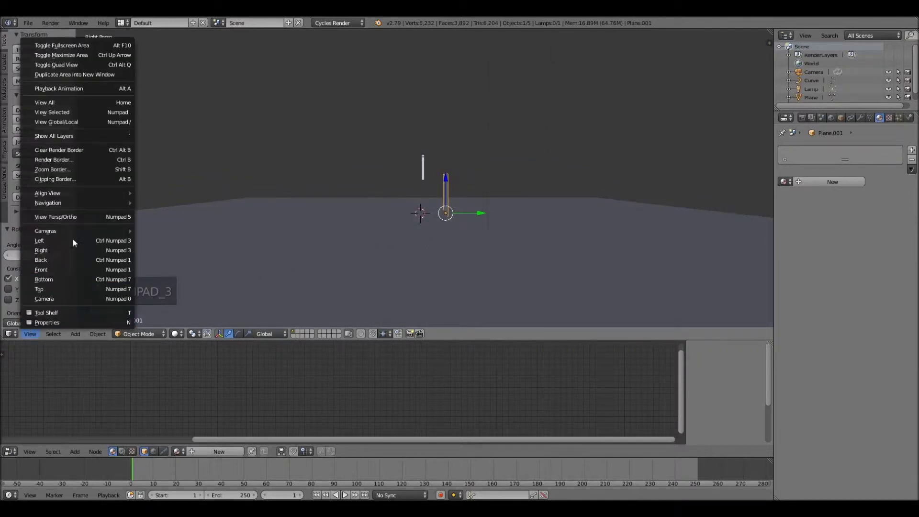
Step: Slide the upright plane behind the pendant, enlarge it into a backdrop, and give the floor a new material
{"action": "middle_click", "coordinate": [488, 215]}
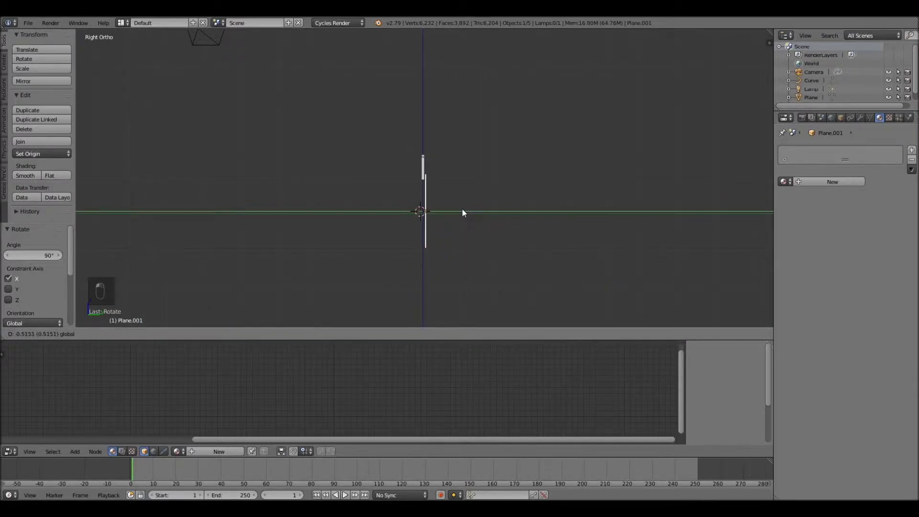
{"action": "left_click_drag", "start_coordinate": [462, 214], "coordinate": [425, 181]}
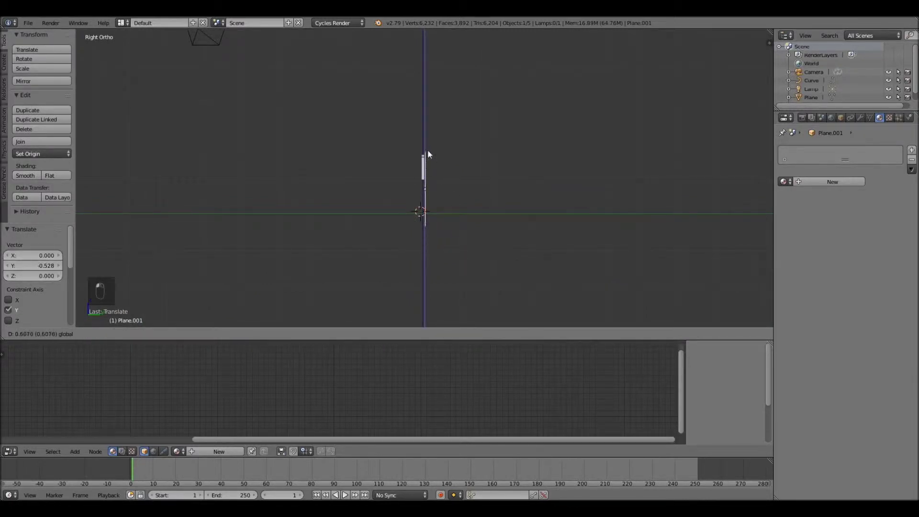
{"action": "left_click_drag", "start_coordinate": [440, 152], "coordinate": [461, 176]}
{"action": "key", "text": "s"}
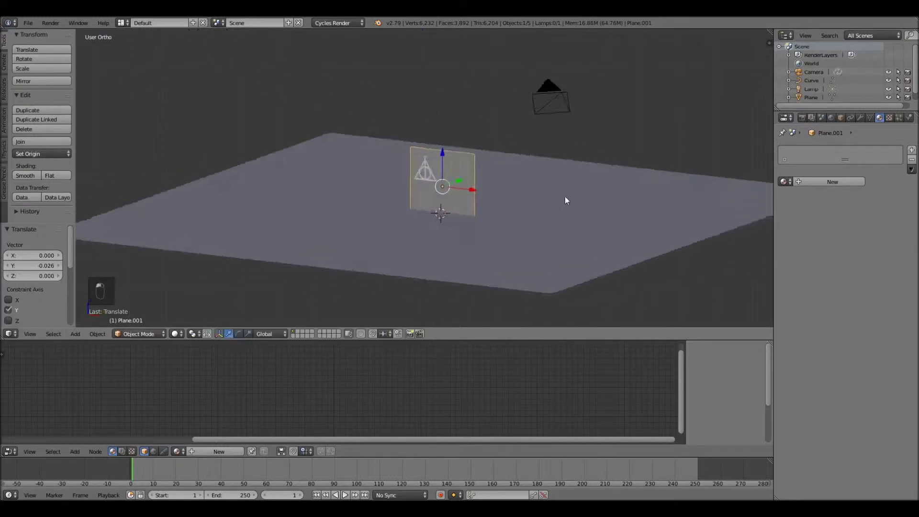
{"action": "key", "text": "s"}
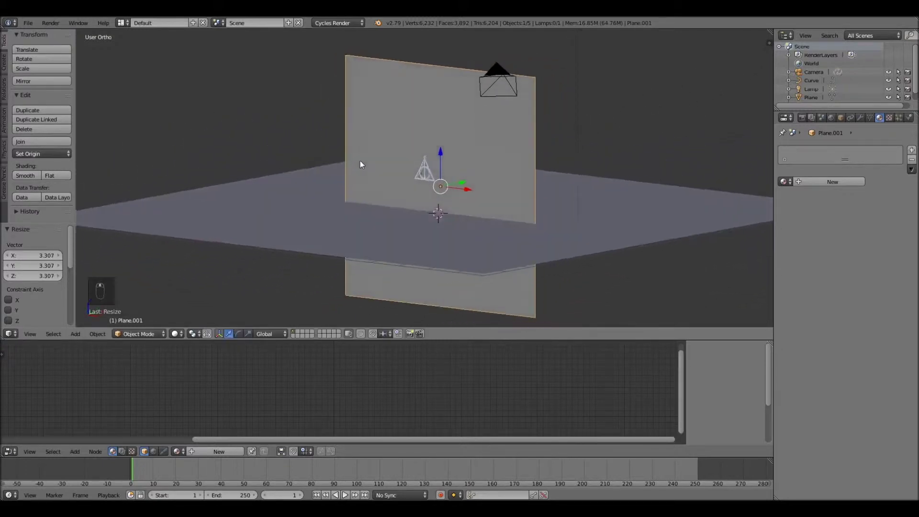
{"action": "left_click", "coordinate": [830, 185]}
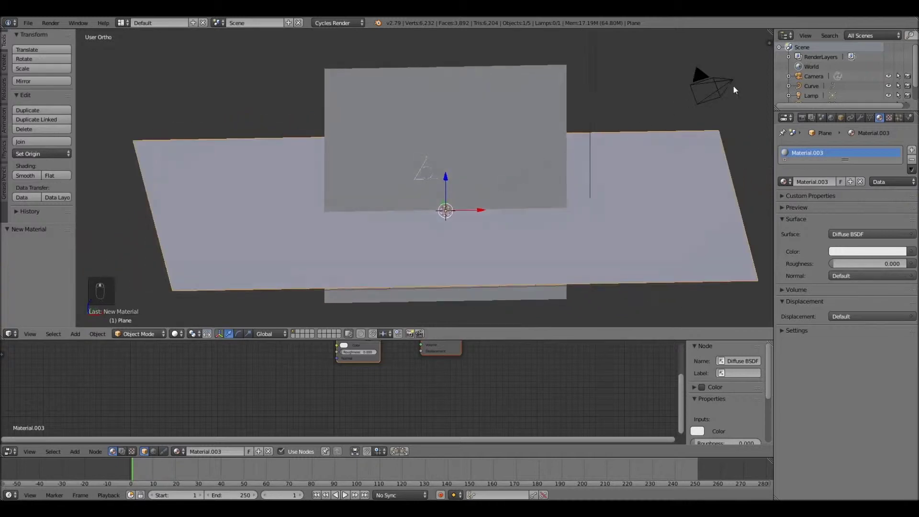
Step: Move the camera out in front of the backdrop and rotate it on Z to face the pendant
{"action": "left_click_drag", "start_coordinate": [730, 89], "coordinate": [665, 108]}
{"action": "key", "text": "g"}
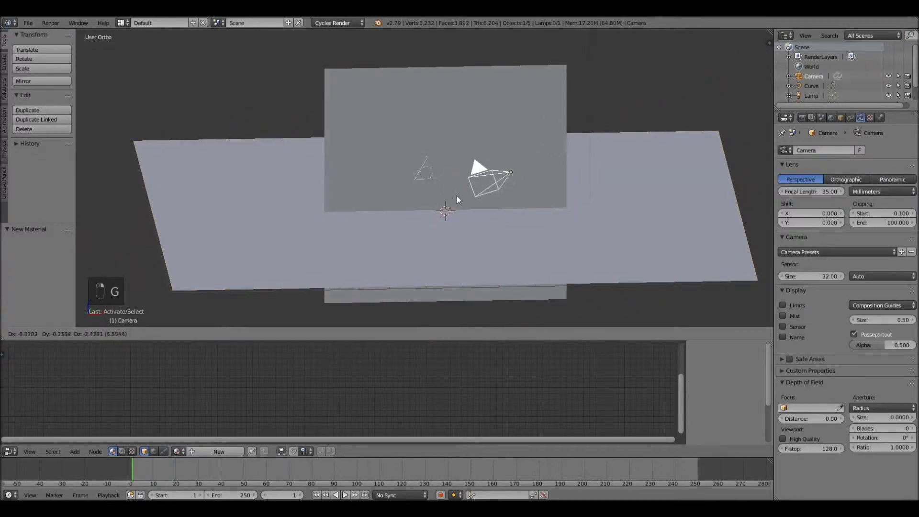
{"action": "left_click_drag", "start_coordinate": [501, 208], "coordinate": [478, 216]}
{"action": "left_click_drag", "start_coordinate": [465, 217], "coordinate": [442, 221]}
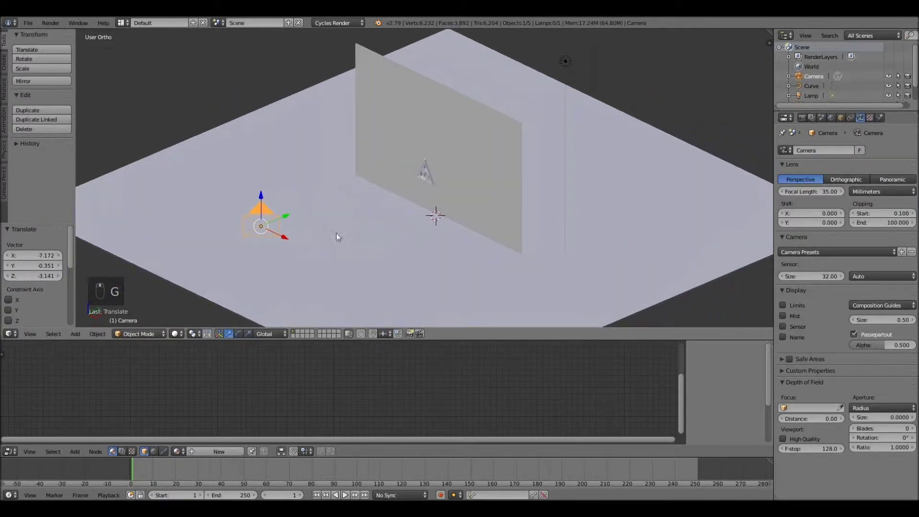
{"action": "key", "text": "g"}
{"action": "key", "text": "r"}
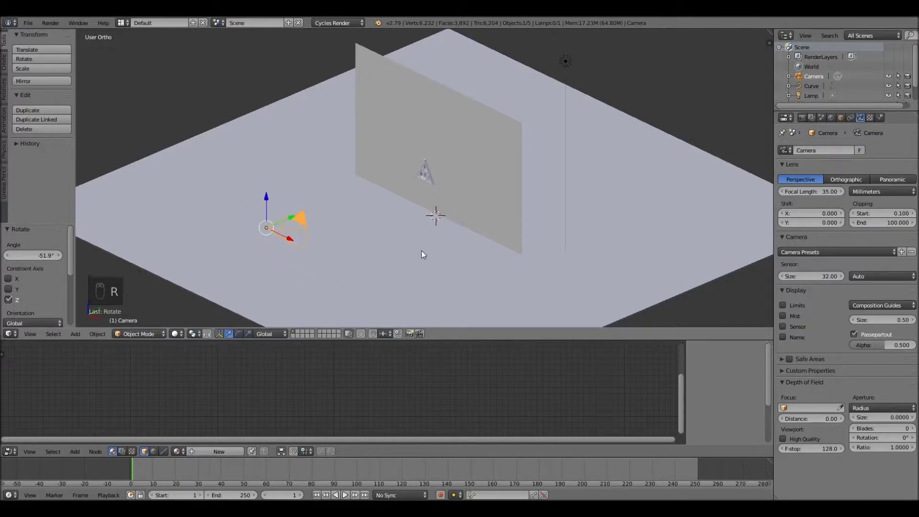
{"action": "key", "text": "r"}
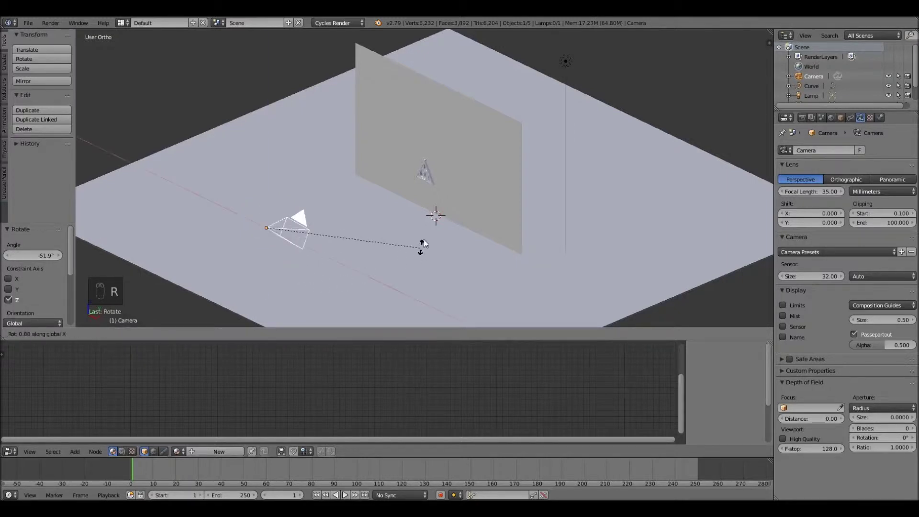
{"action": "left_click_drag", "start_coordinate": [433, 198], "coordinate": [458, 179]}
Step: Raise and tilt the third plane above the camera as a light panel with emission strength 7
{"action": "middle_click", "coordinate": [464, 173]}
{"action": "key", "text": "g"}
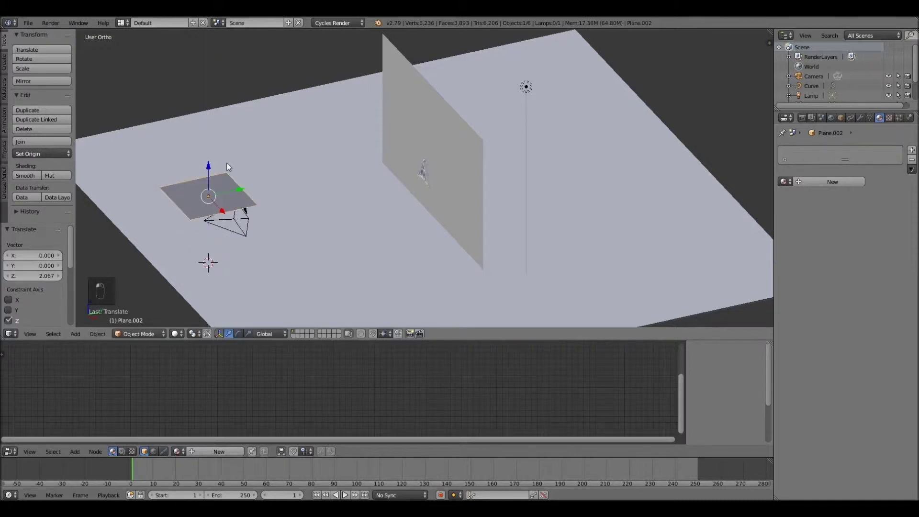
{"action": "key", "text": "r"}
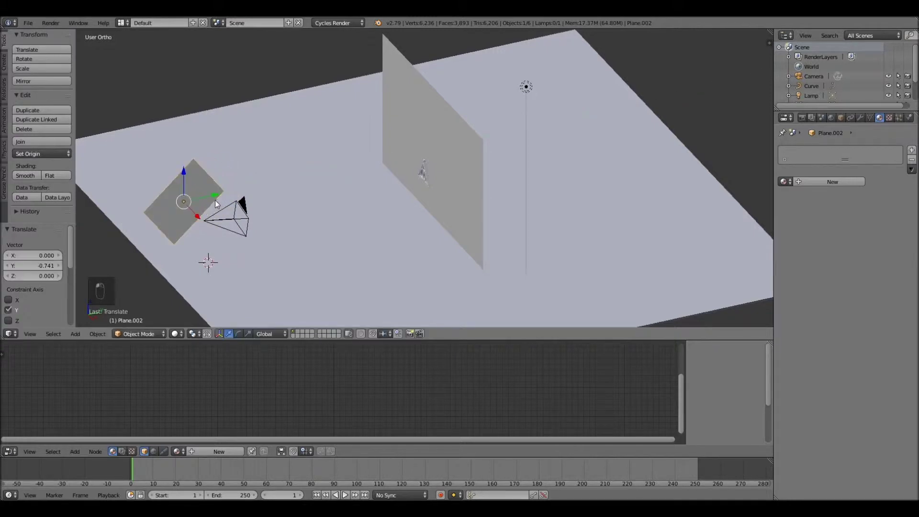
{"action": "left_click_drag", "start_coordinate": [697, 195], "coordinate": [840, 183]}
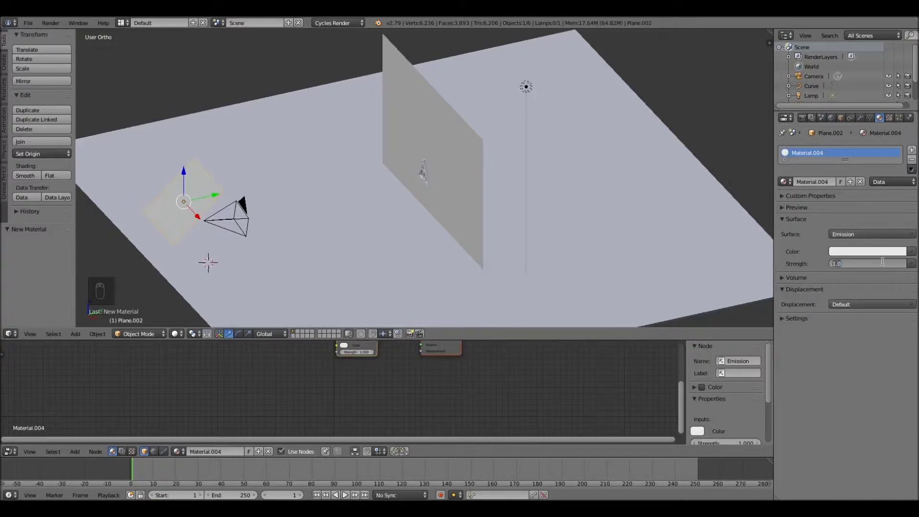
{"action": "left_click_drag", "start_coordinate": [887, 264], "coordinate": [594, 257]}
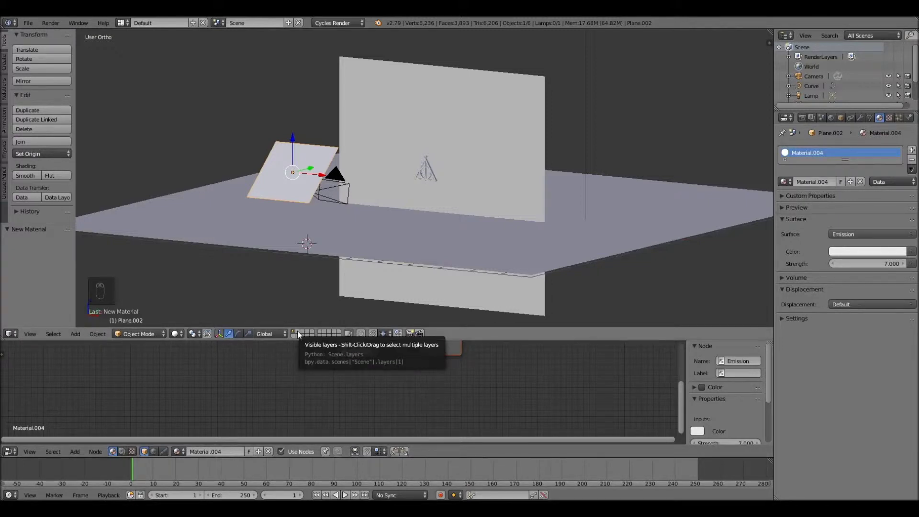
Step: Switch to an empty scene layer, leaving the pendant setup on the first layer
{"action": "left_click_drag", "start_coordinate": [328, 322], "coordinate": [385, 282]}
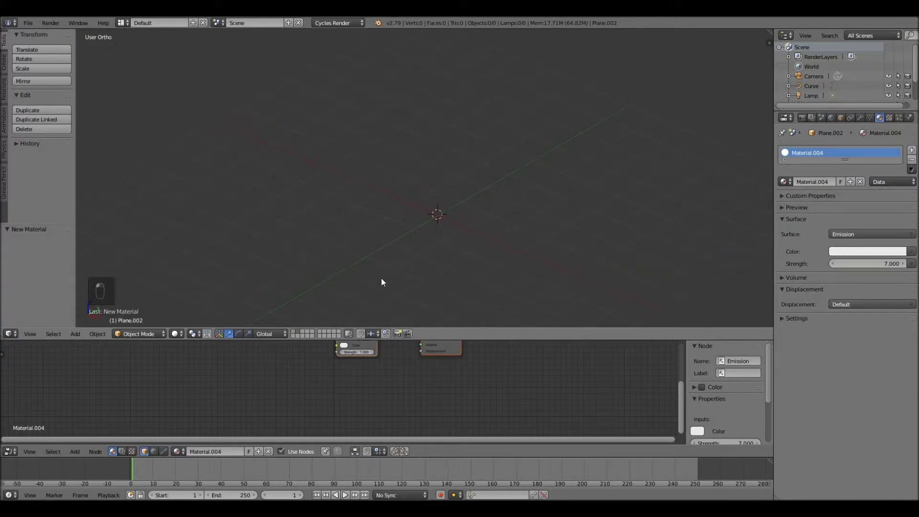
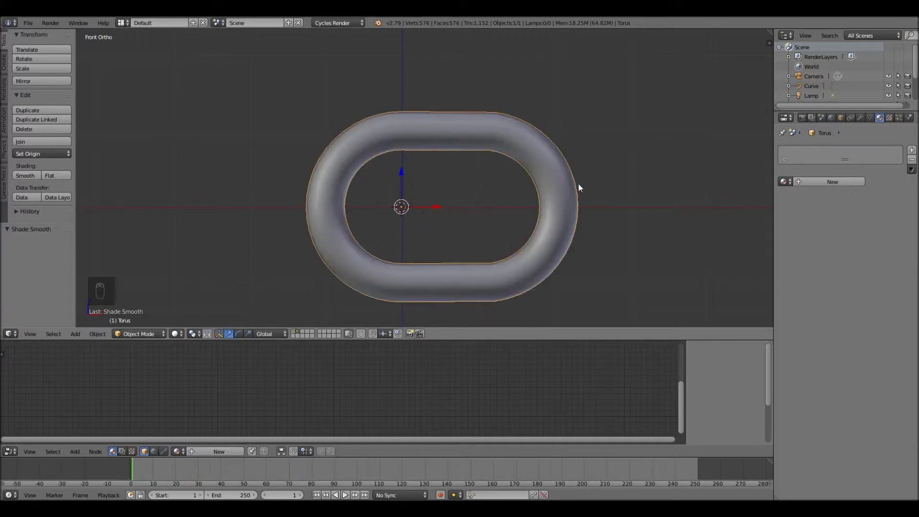
Step: Duplicate the link rotated 90° on X and copy the pair along the axis to start the chain
{"action": "key", "text": "shift+d"}
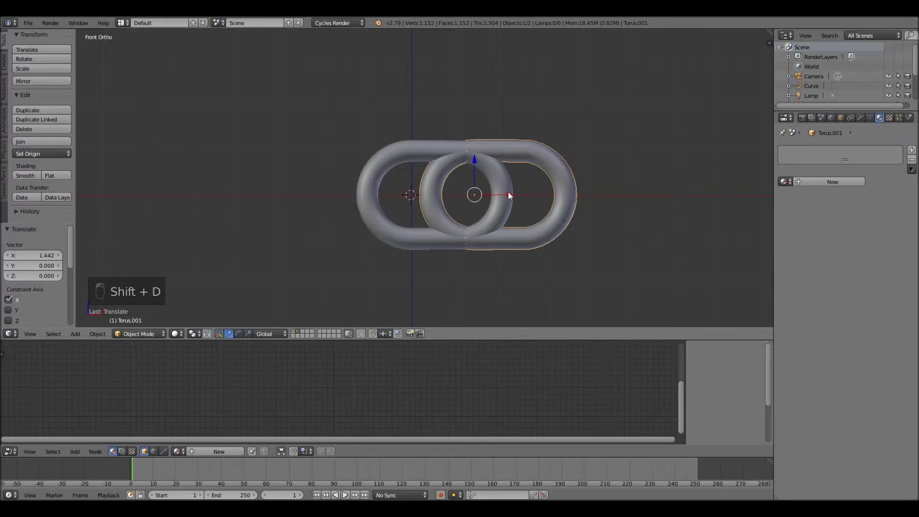
{"action": "key", "text": "r"}
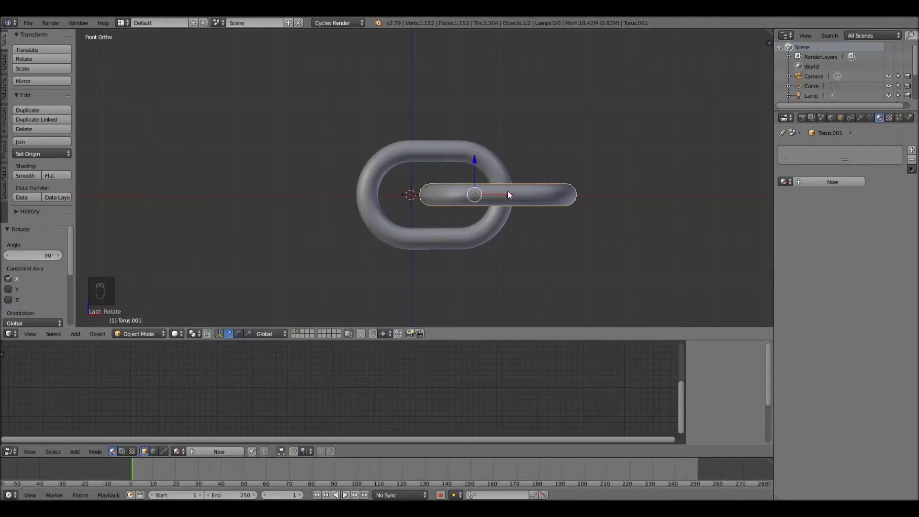
{"action": "left_click_drag", "start_coordinate": [531, 188], "coordinate": [443, 146]}
{"action": "key", "text": "shift+d"}
{"action": "left_click_drag", "start_coordinate": [481, 199], "coordinate": [646, 191]}
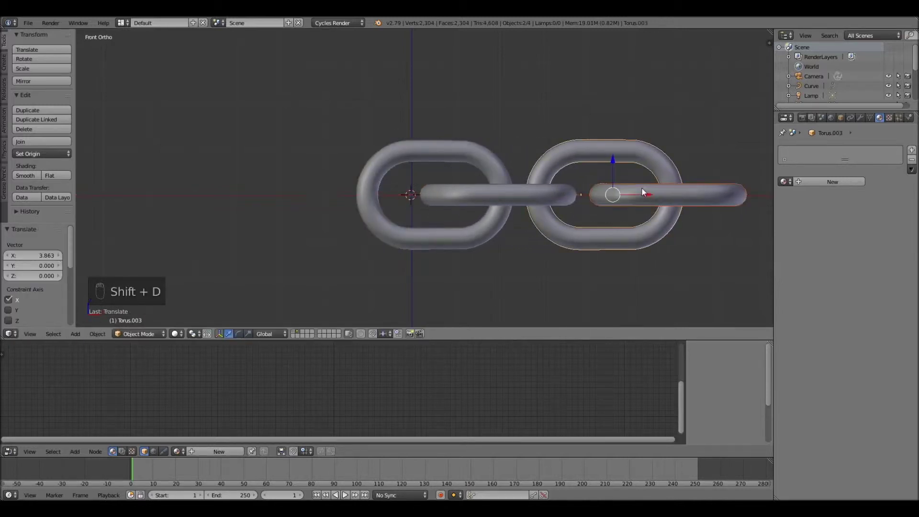
{"action": "middle_click", "coordinate": [507, 212]}
{"action": "key", "text": "shift+d"}
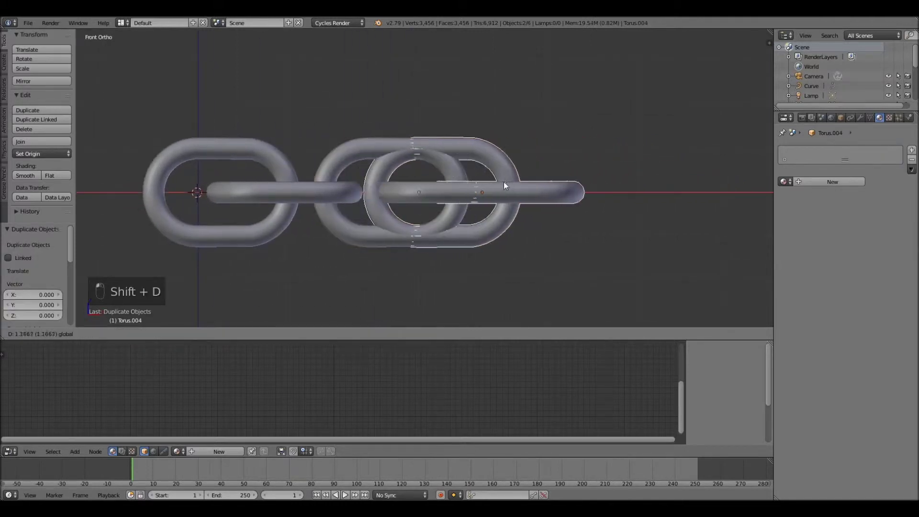
{"action": "key", "text": "shift+d"}
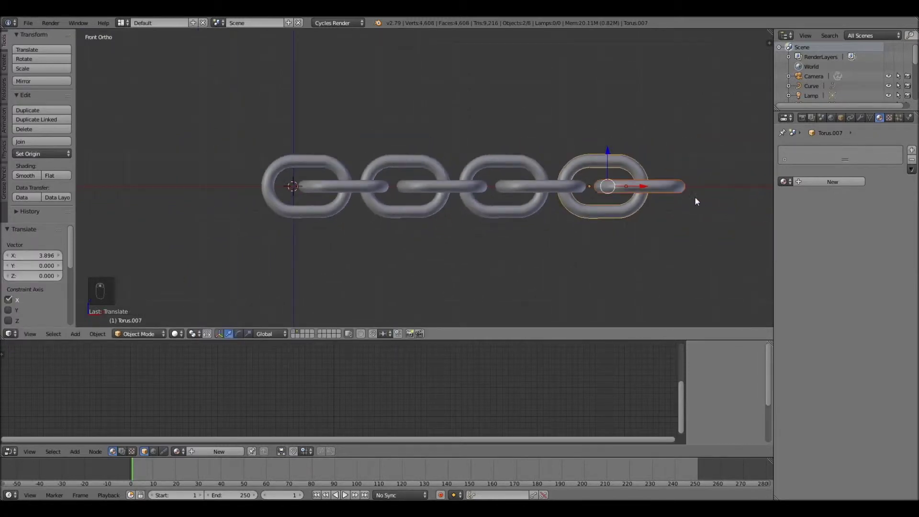
Step: Repeatedly duplicate the link blocks to about forty links, then scale the whole chain to 0.5
{"action": "key", "text": "b"}
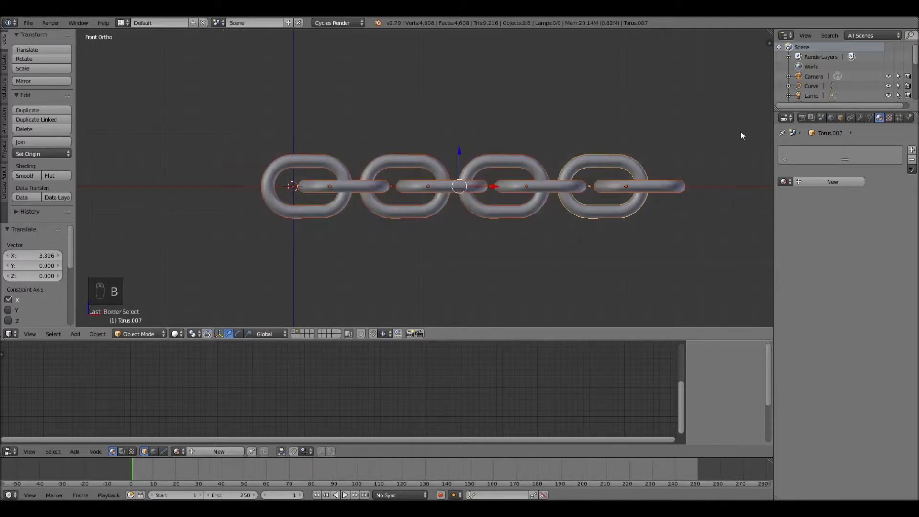
{"action": "key", "text": "shift+d"}
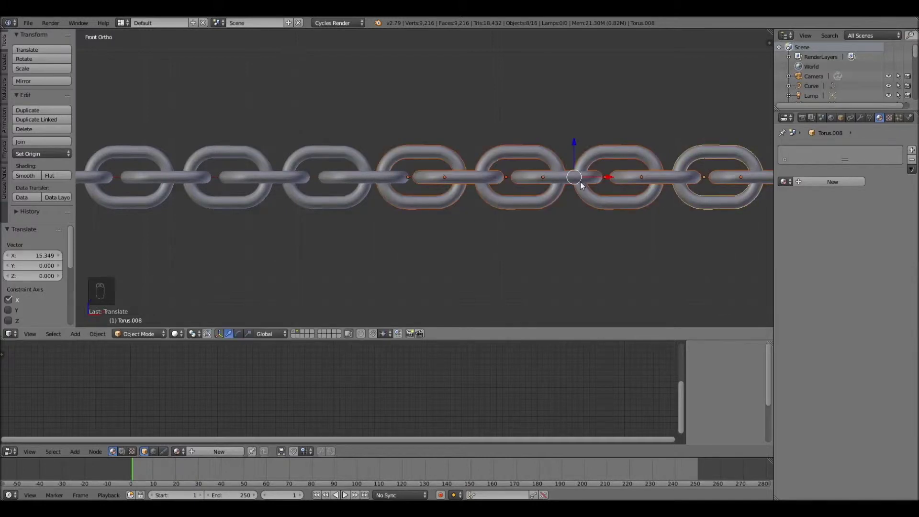
{"action": "middle_click", "coordinate": [584, 184]}
{"action": "key", "text": "shift+d"}
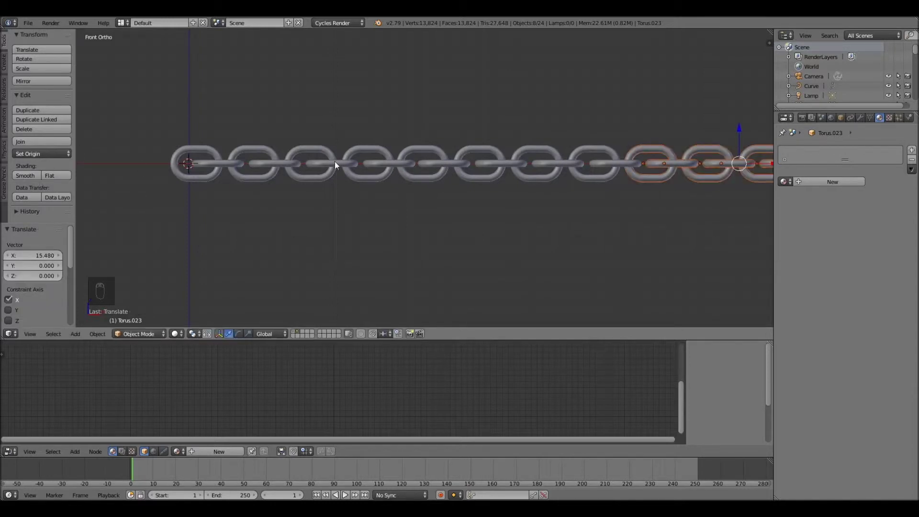
{"action": "left_click_drag", "start_coordinate": [351, 166], "coordinate": [468, 160]}
{"action": "key", "text": "shift+d"}
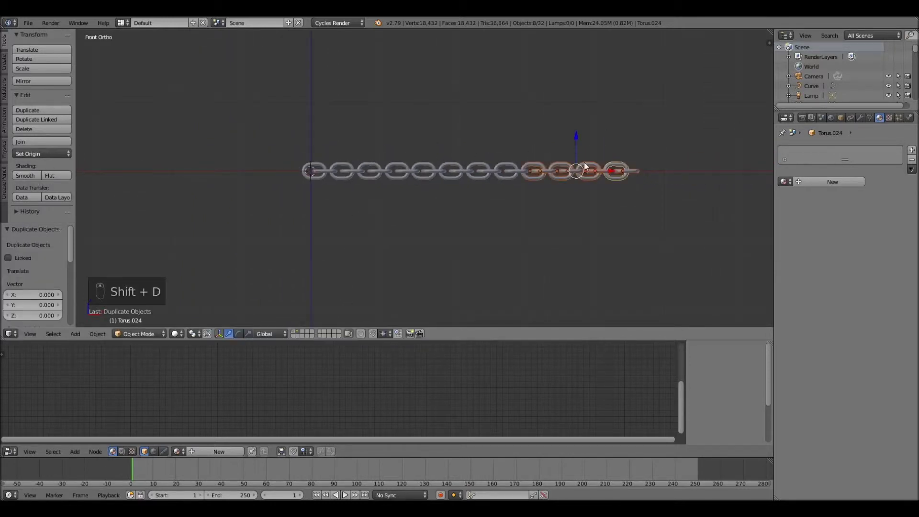
{"action": "left_click_drag", "start_coordinate": [616, 174], "coordinate": [721, 167]}
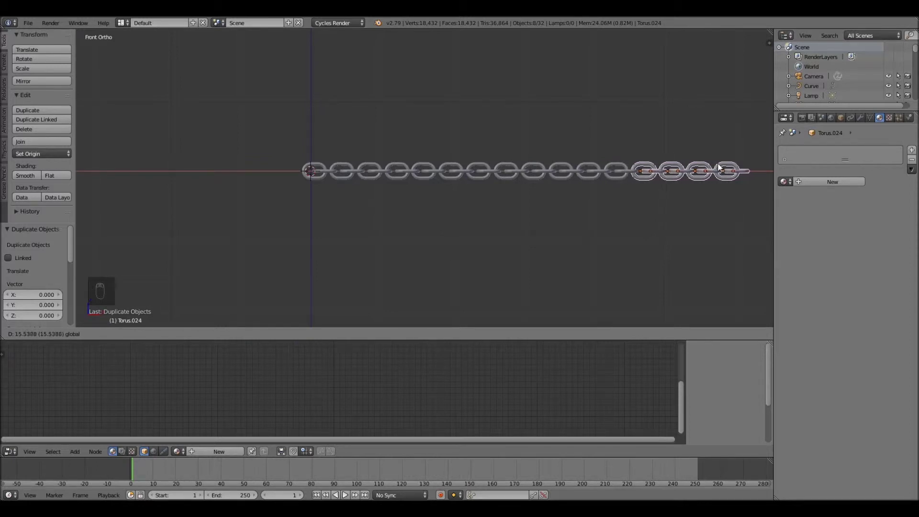
{"action": "left_click_drag", "start_coordinate": [703, 176], "coordinate": [558, 150]}
{"action": "key", "text": "shift+d"}
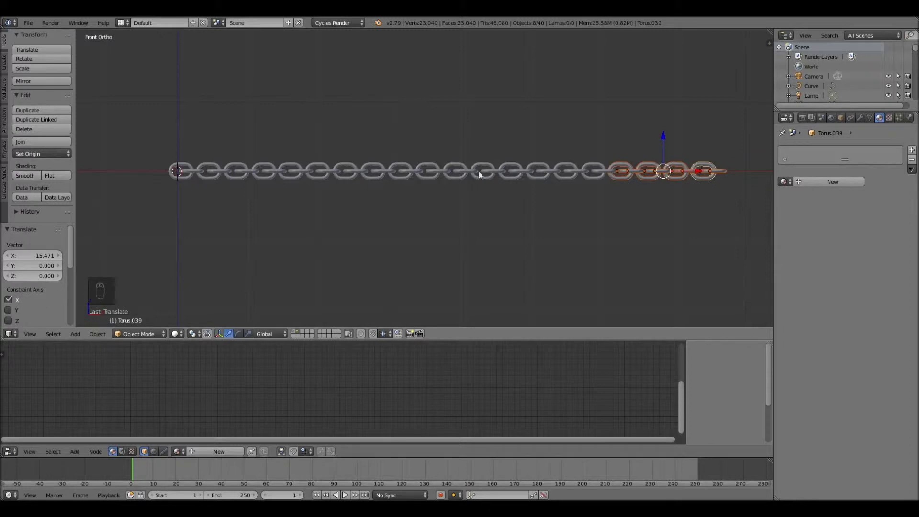
{"action": "key", "text": "b"}
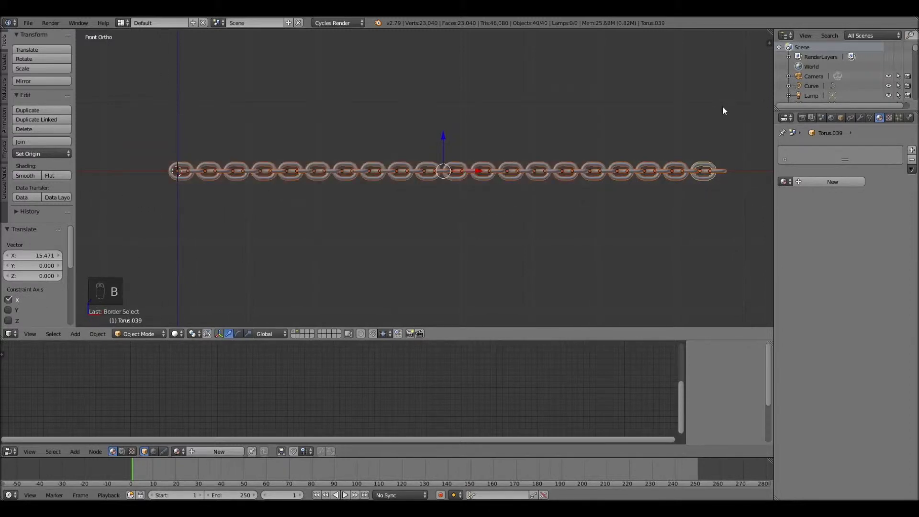
{"action": "key", "text": "s"}
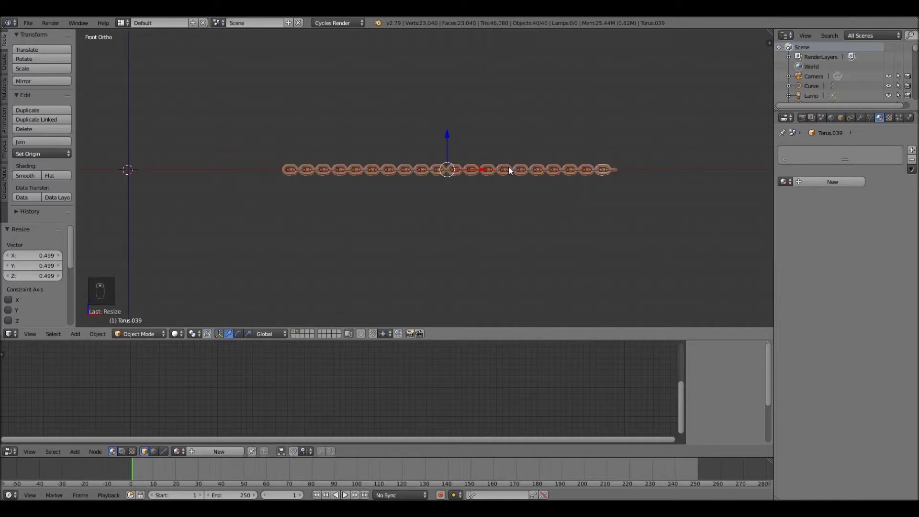
{"action": "key", "text": "x"}
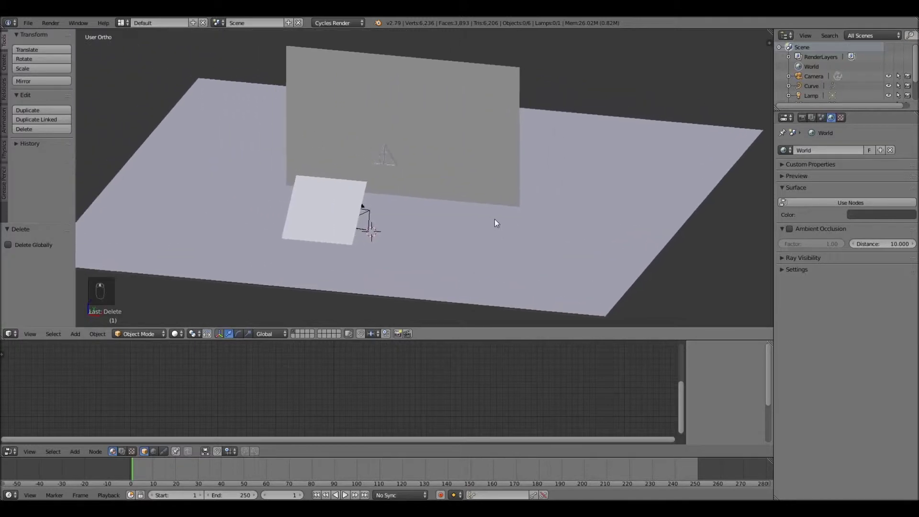
{"action": "left_click_drag", "start_coordinate": [297, 373], "coordinate": [278, 382]}
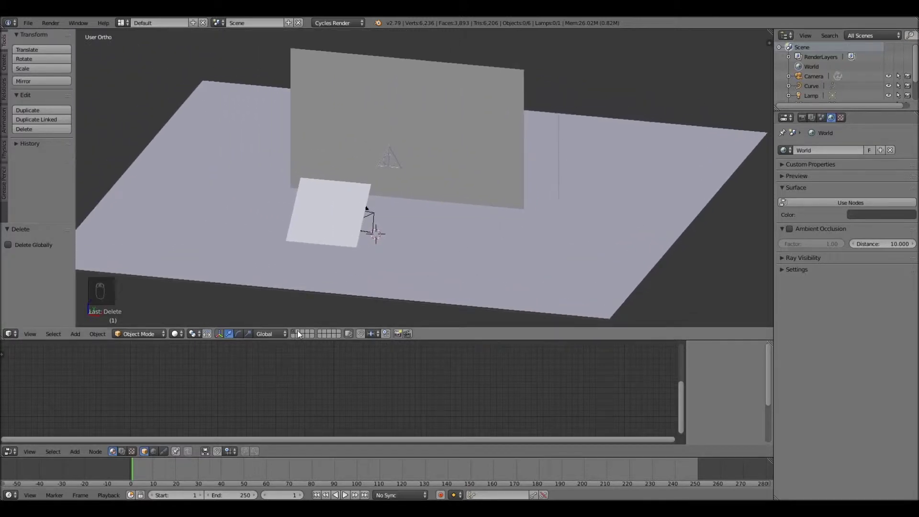
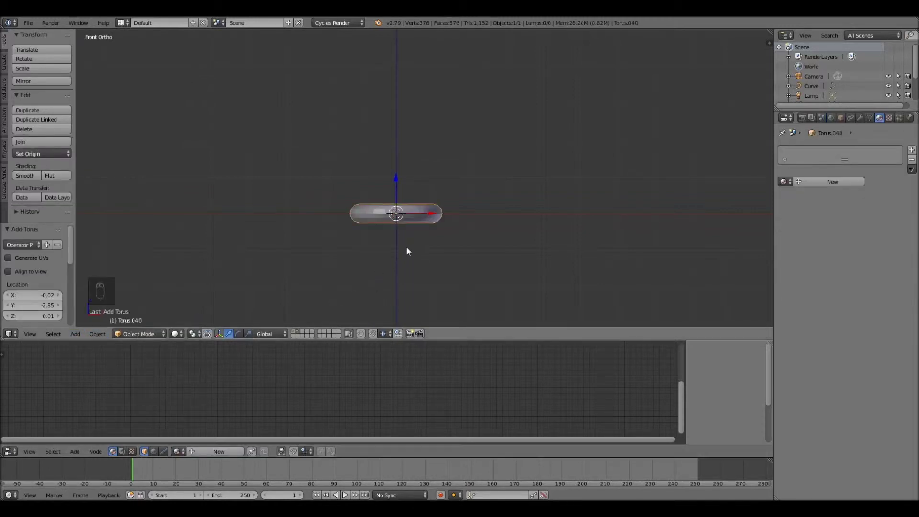
Step: Rotate the new torus 90° on X, stretch it into an oval link and shade it smooth
{"action": "key", "text": "r"}
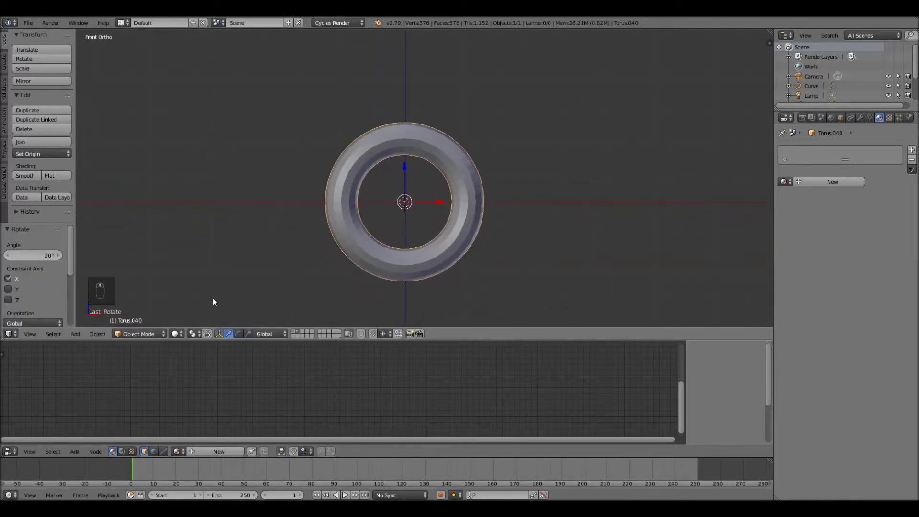
{"action": "key", "text": "BackSpace"}
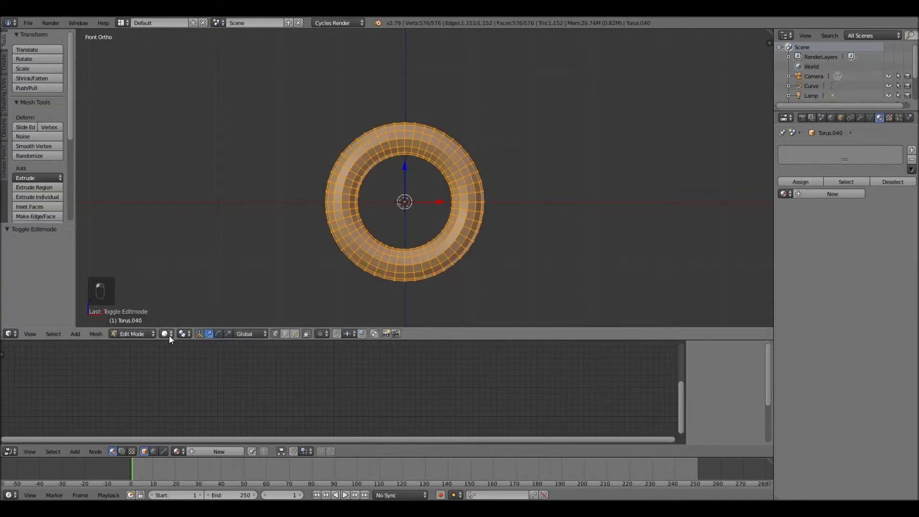
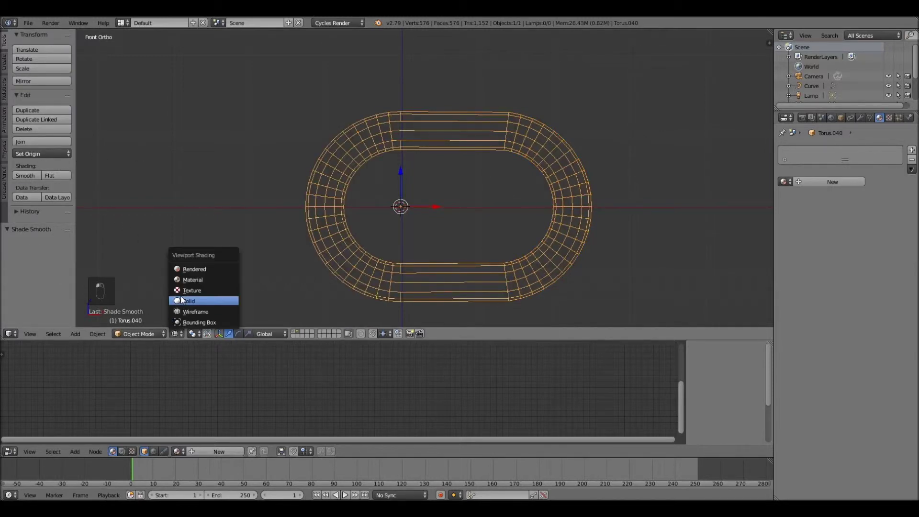
{"action": "left_click_drag", "start_coordinate": [691, 154], "coordinate": [644, 147]}
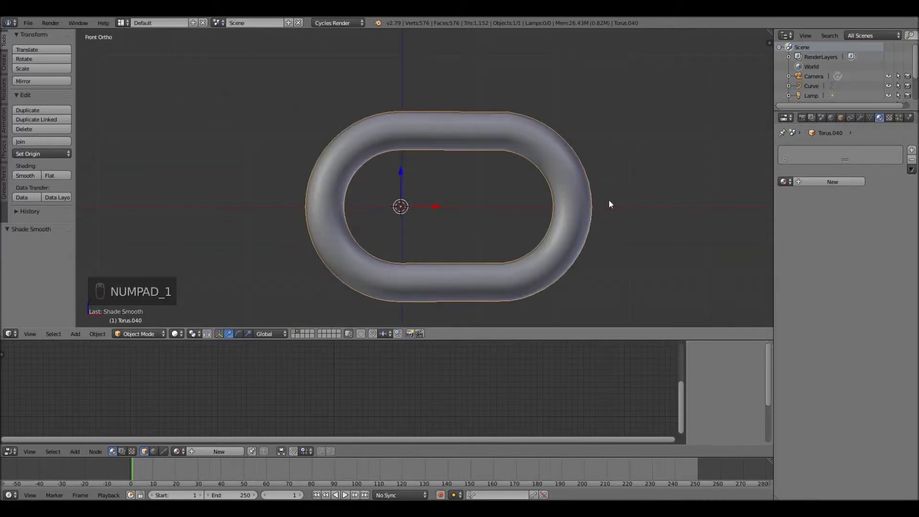
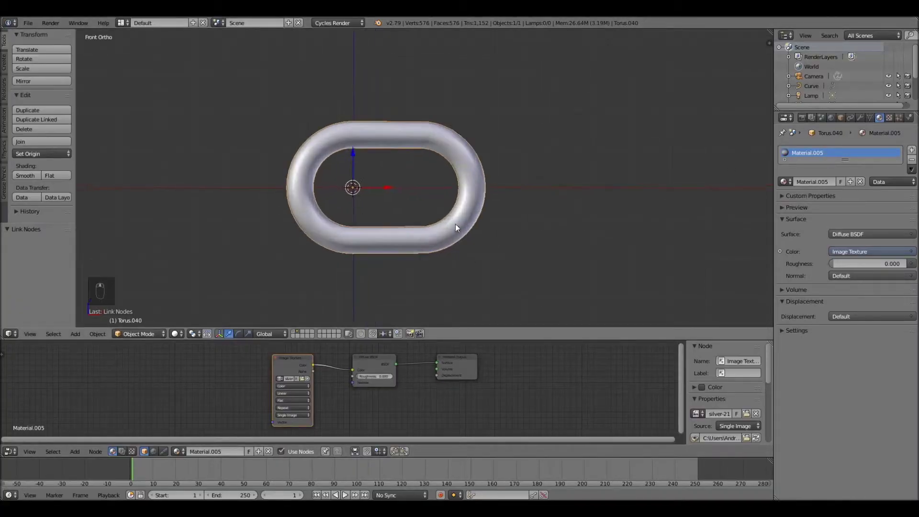
Step: Duplicate the silver torus link, turning copies 90 degrees, to build the first run of interlocked links
{"action": "key", "text": "shift+d"}
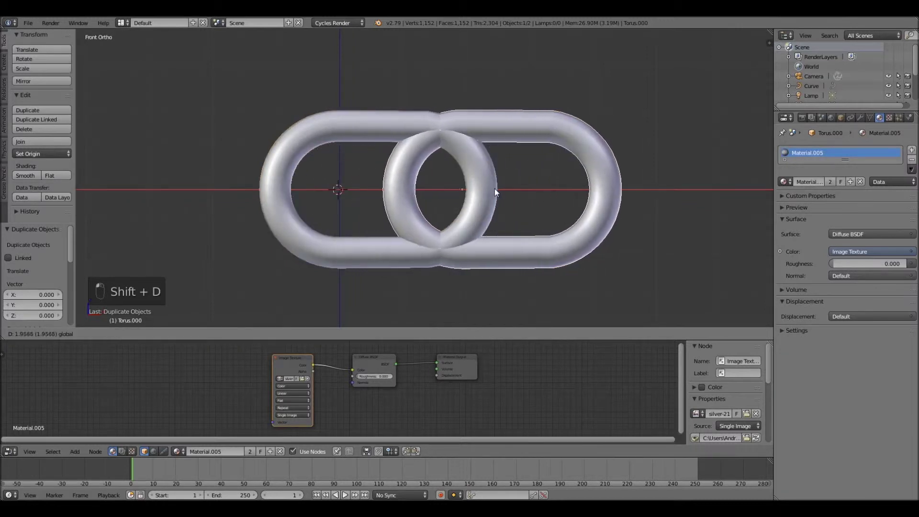
{"action": "key", "text": "r"}
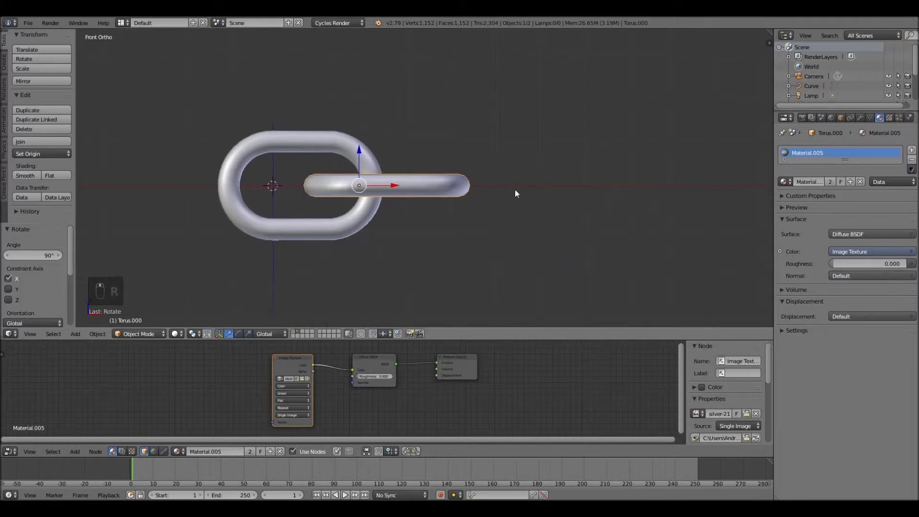
{"action": "key", "text": "shift+d"}
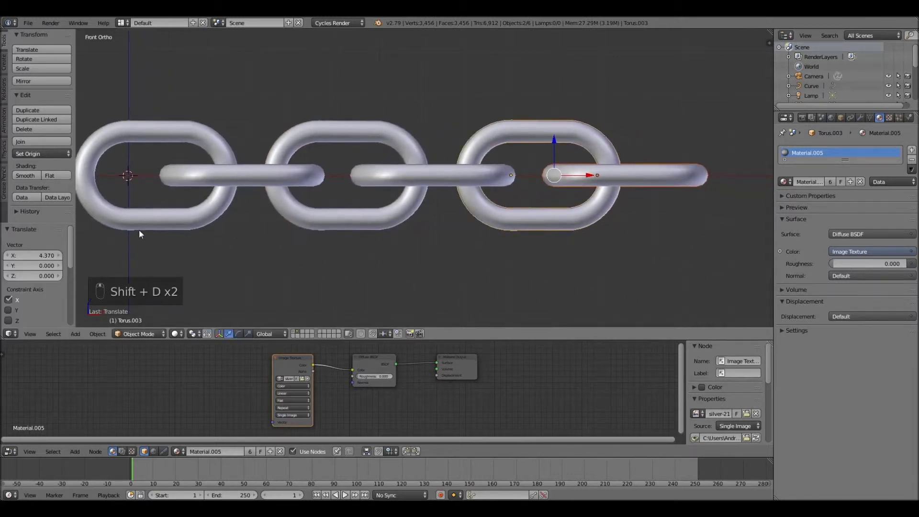
{"action": "key", "text": "b"}
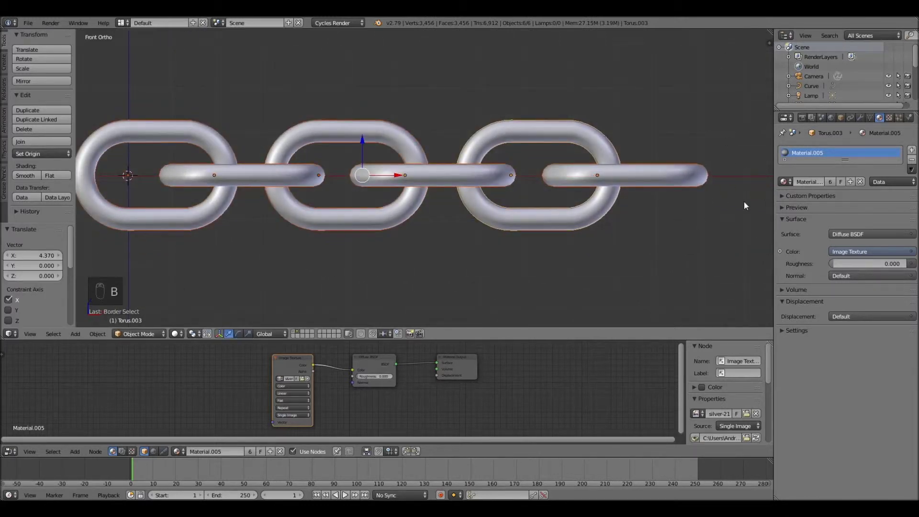
{"action": "key", "text": "shift+d"}
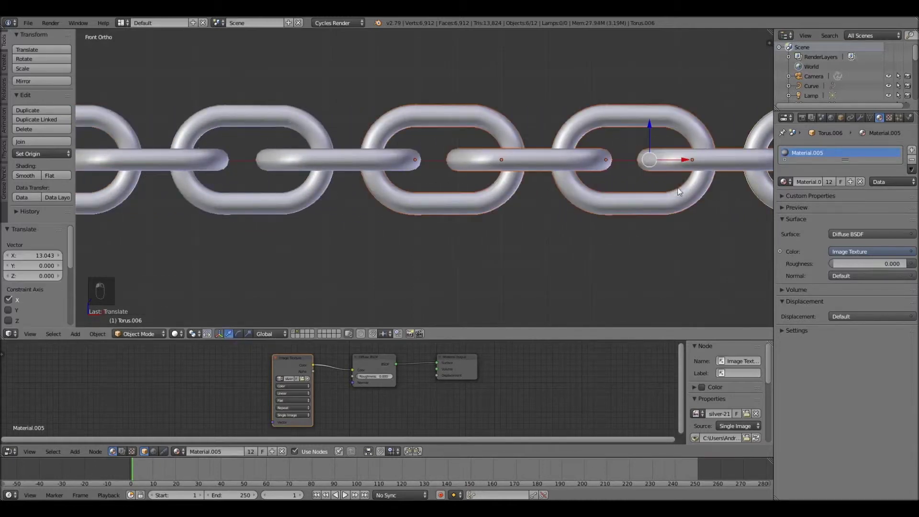
{"action": "key", "text": "shift+d"}
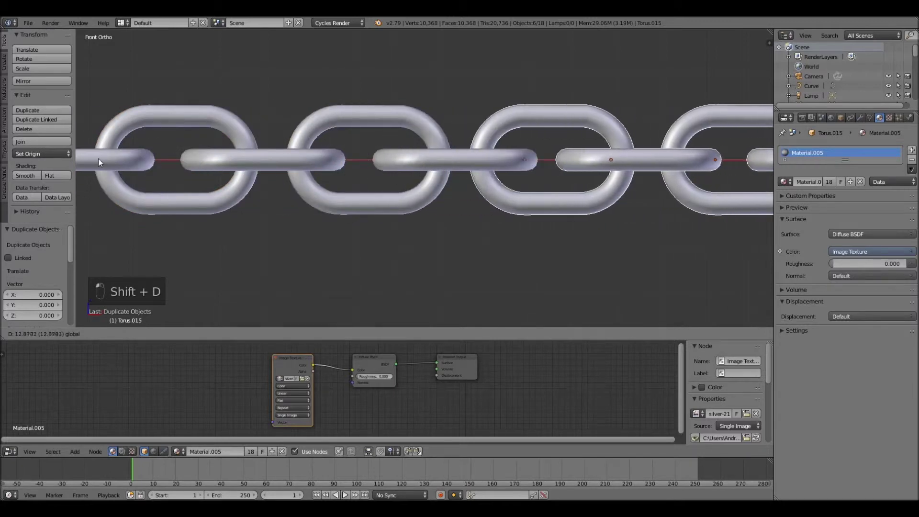
Step: Keep duplicating links along the line to about seventeen, then join them into one chain object
{"action": "left_click_drag", "start_coordinate": [327, 203], "coordinate": [380, 198]}
{"action": "key", "text": "shift+d"}
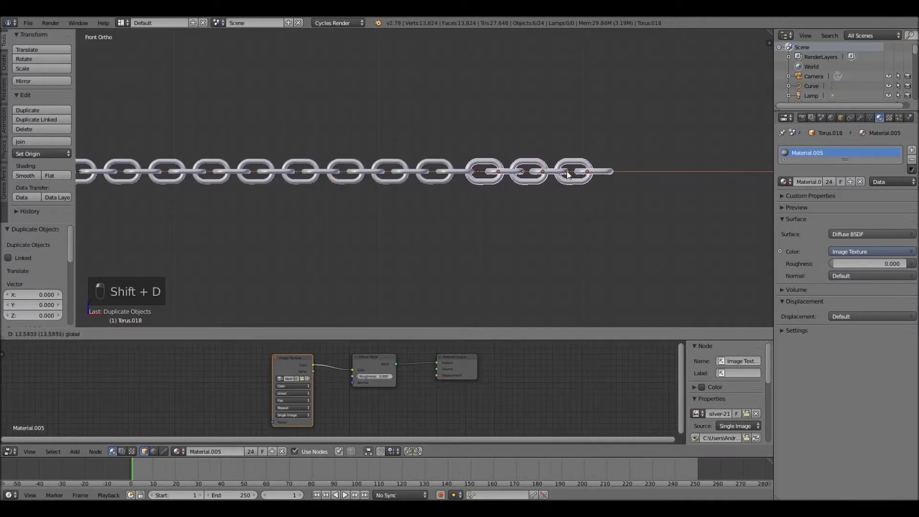
{"action": "key", "text": "shift+d"}
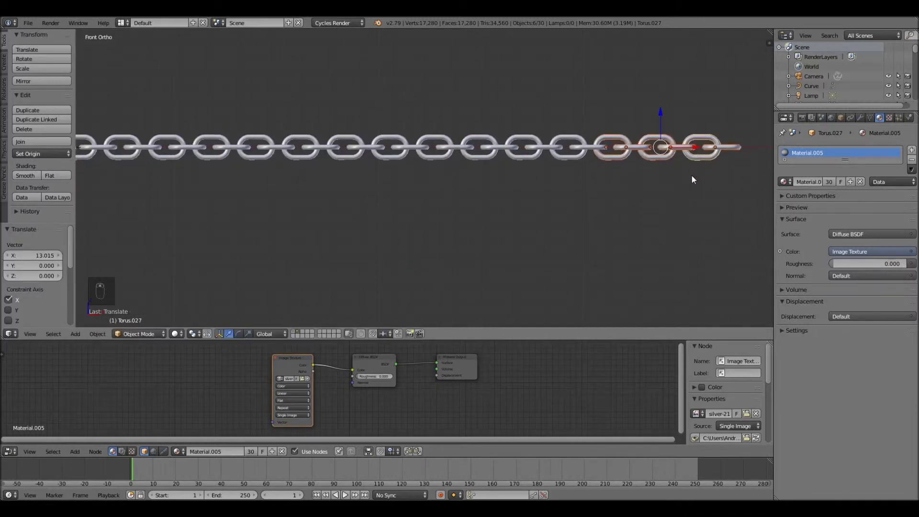
{"action": "key", "text": "shift+d"}
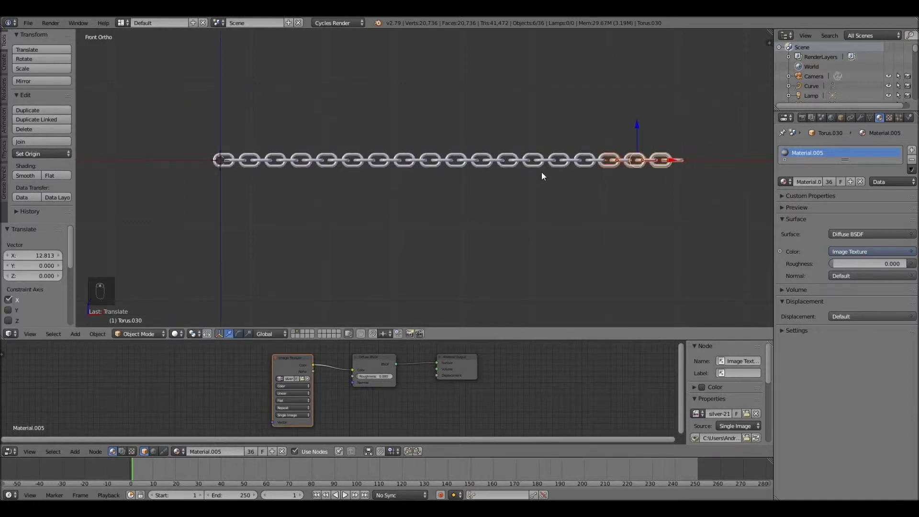
{"action": "key", "text": "b"}
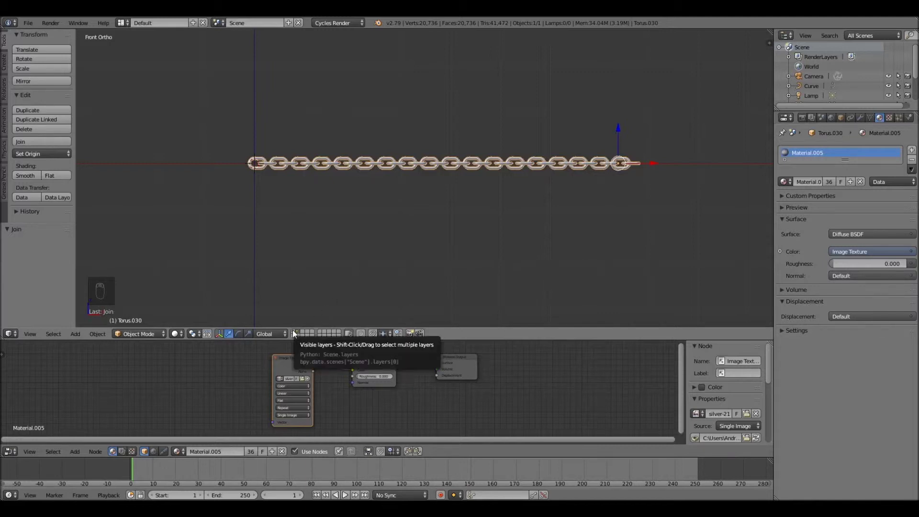
Step: Slide the joined chain to the pendant, raise it vertically, shrink it, and check it in camera view
{"action": "key", "text": "s"}
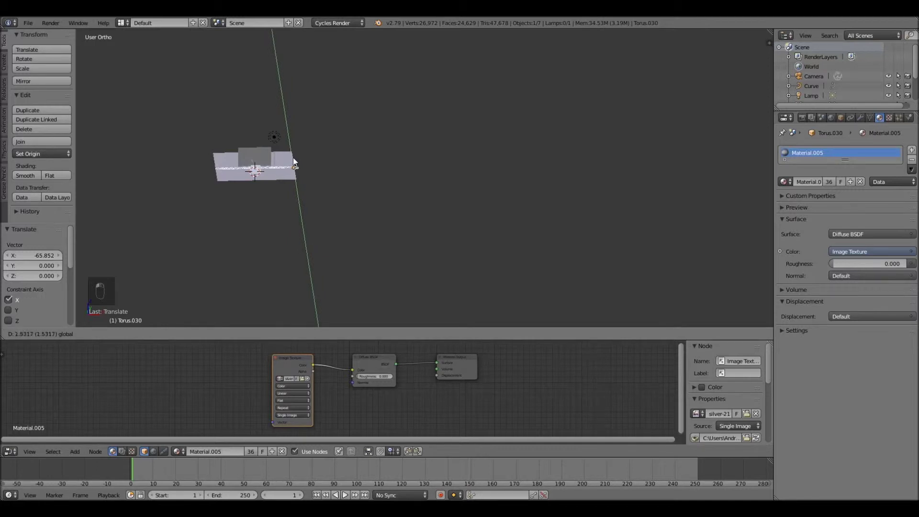
{"action": "left_click_drag", "start_coordinate": [301, 163], "coordinate": [298, 138]}
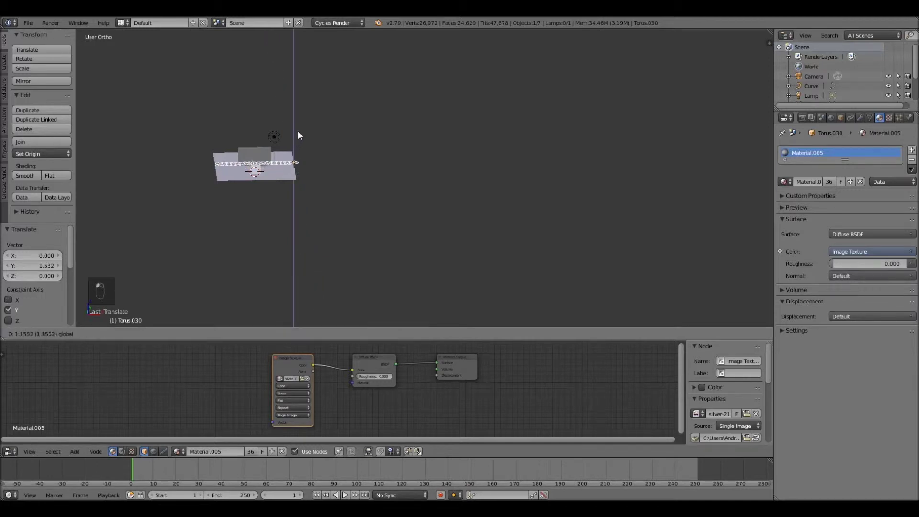
{"action": "middle_click", "coordinate": [239, 179]}
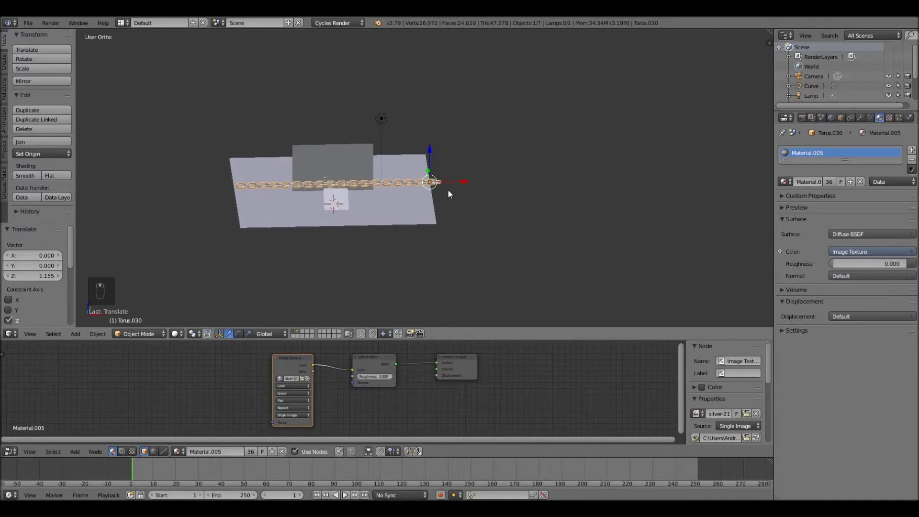
{"action": "key", "text": "s"}
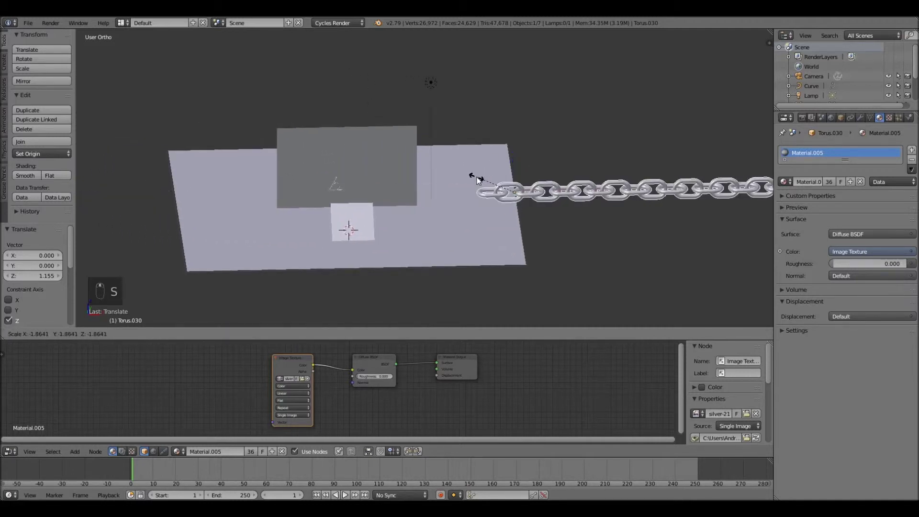
{"action": "key", "text": "s"}
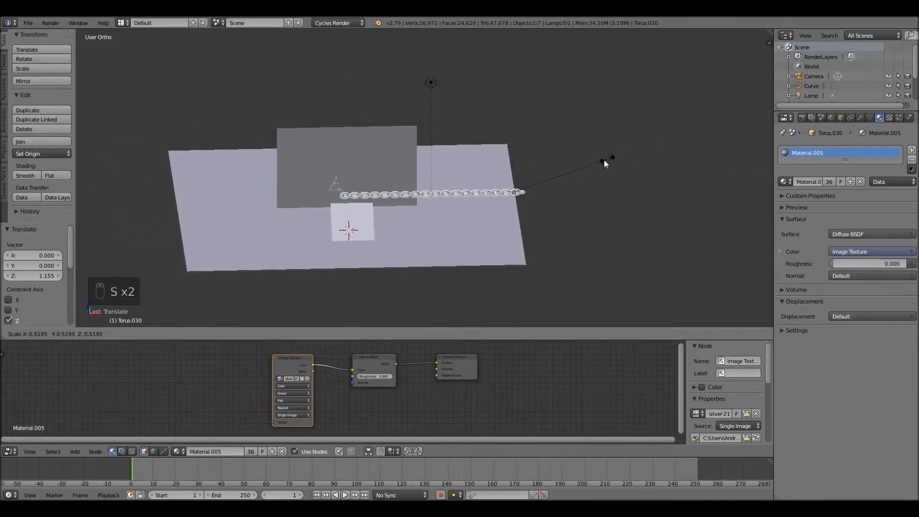
{"action": "left_click_drag", "start_coordinate": [551, 197], "coordinate": [502, 199]}
{"action": "key", "text": "s"}
{"action": "key", "text": "KP_1"}
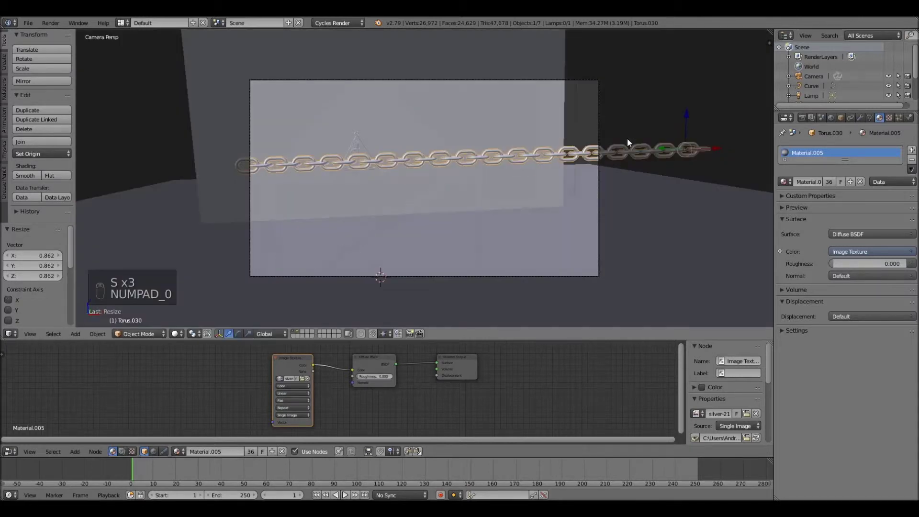
Step: Shift the chain along X, shrink it, and tilt it to a diagonal angle above the pendant
{"action": "key", "text": "s"}
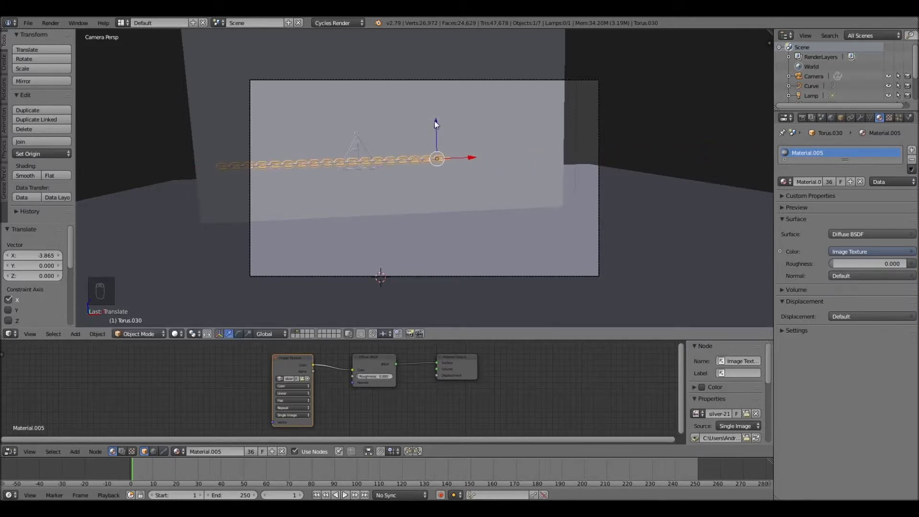
{"action": "key", "text": "s"}
{"action": "left_click_drag", "start_coordinate": [549, 109], "coordinate": [478, 120]}
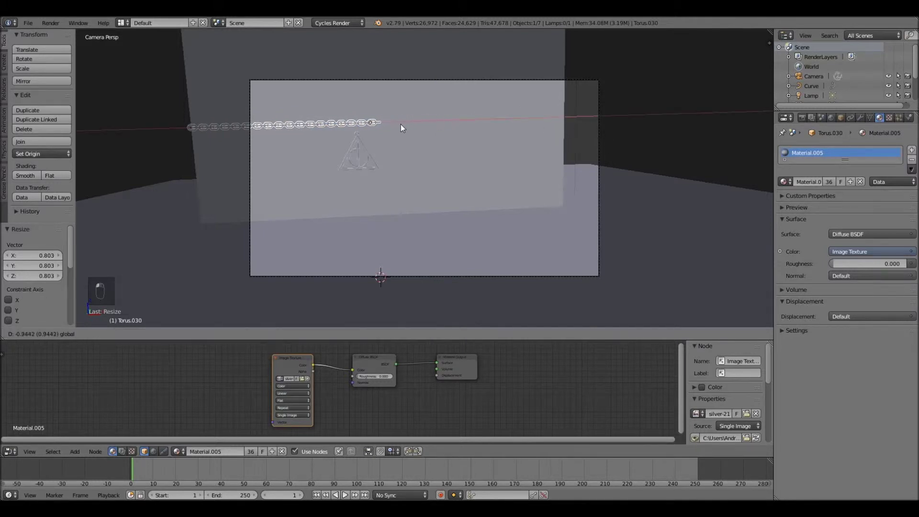
{"action": "key", "text": "s"}
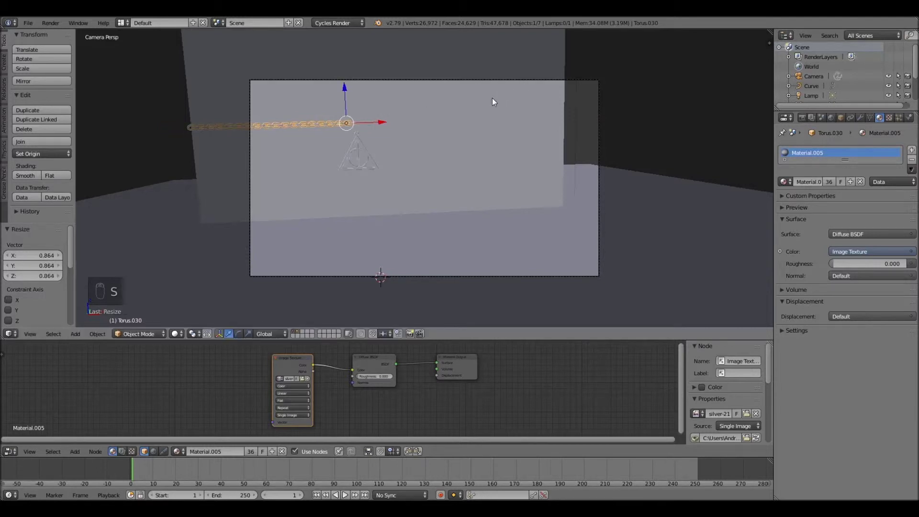
{"action": "left_click_drag", "start_coordinate": [406, 138], "coordinate": [484, 179]}
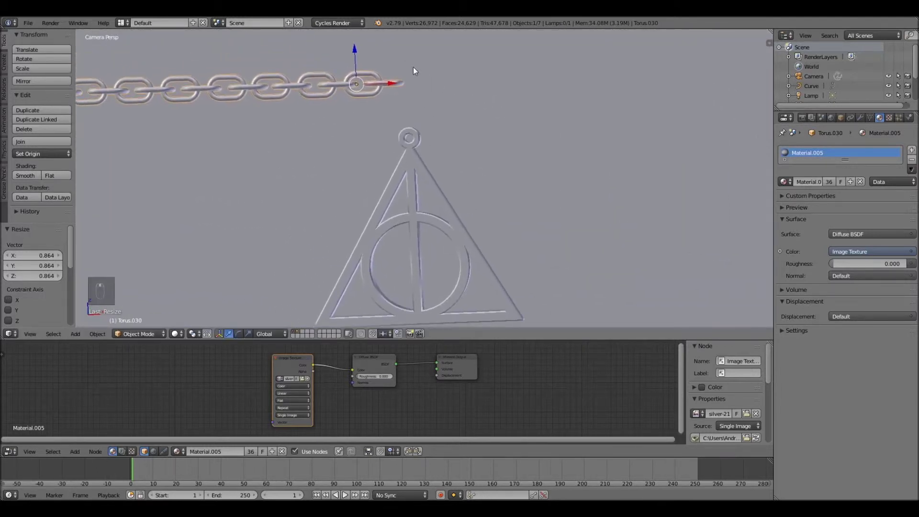
{"action": "key", "text": "s"}
{"action": "left_click", "coordinate": [490, 88]}
{"action": "key", "text": "r"}
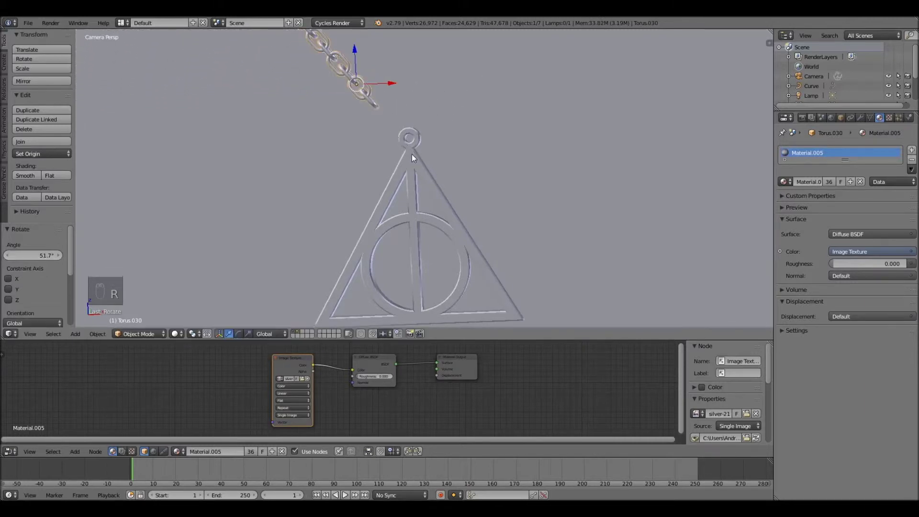
Step: Resize and nudge the chain's end so it sits on the pendant's top loop, tilted around Y
{"action": "key", "text": "g"}
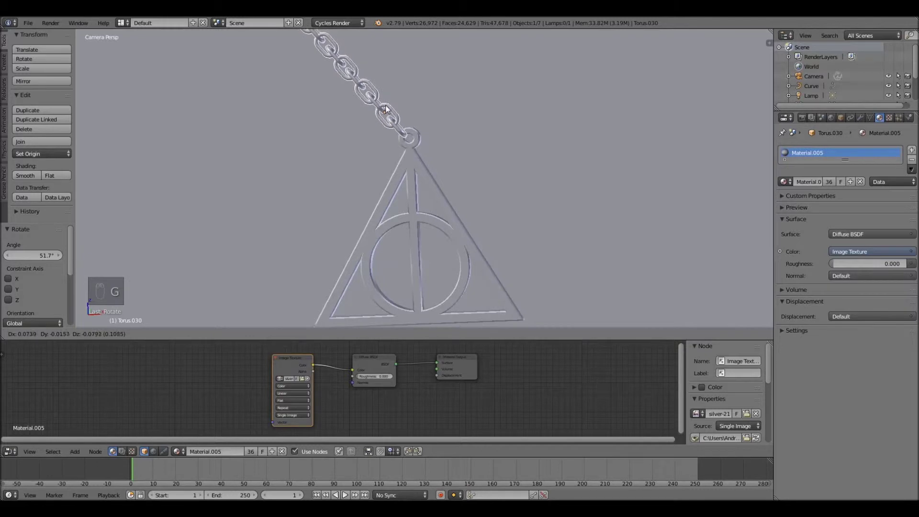
{"action": "key", "text": "s"}
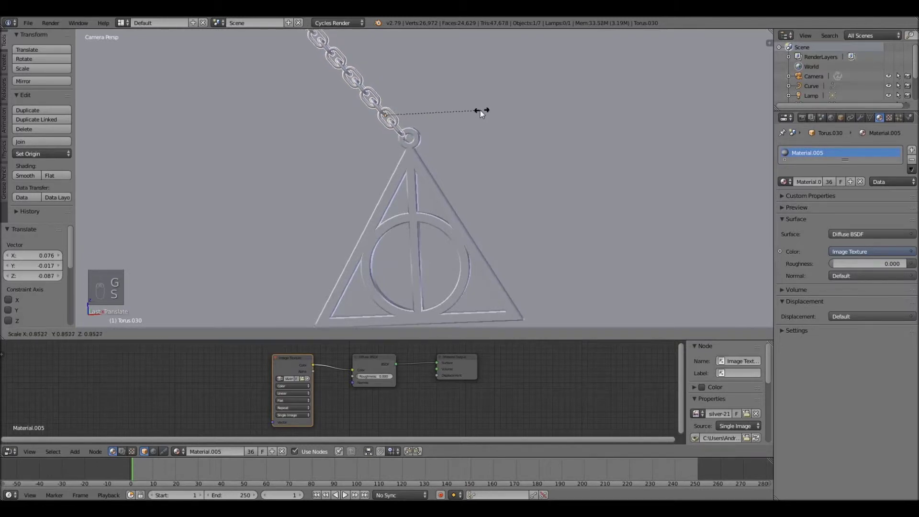
{"action": "key", "text": "g"}
{"action": "key", "text": "s"}
{"action": "key", "text": "g"}
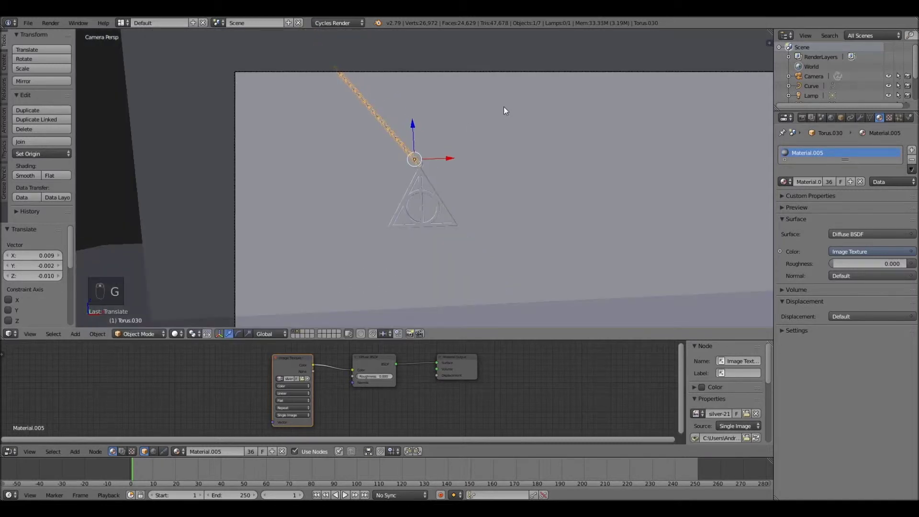
{"action": "key", "text": "r"}
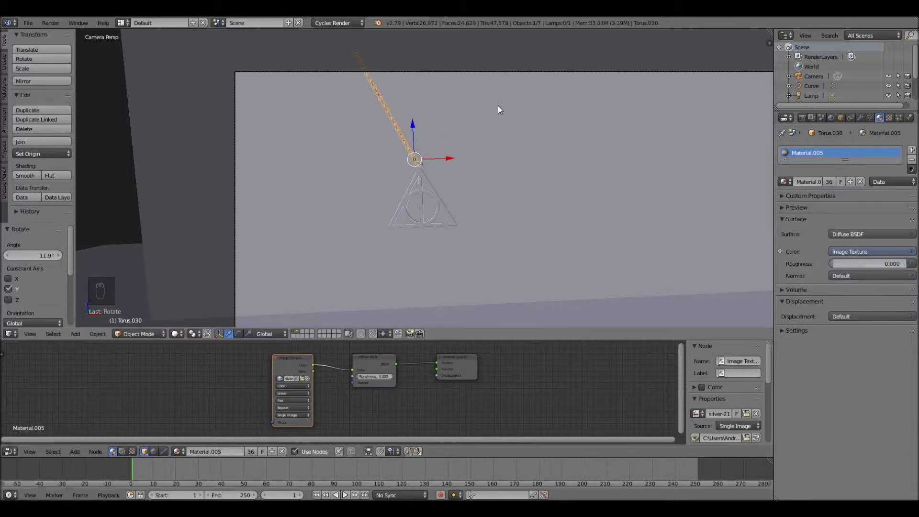
Step: Duplicate the chain, swing the copy to the opposite side, and seat it on the loop to form a V
{"action": "key", "text": "shift+d"}
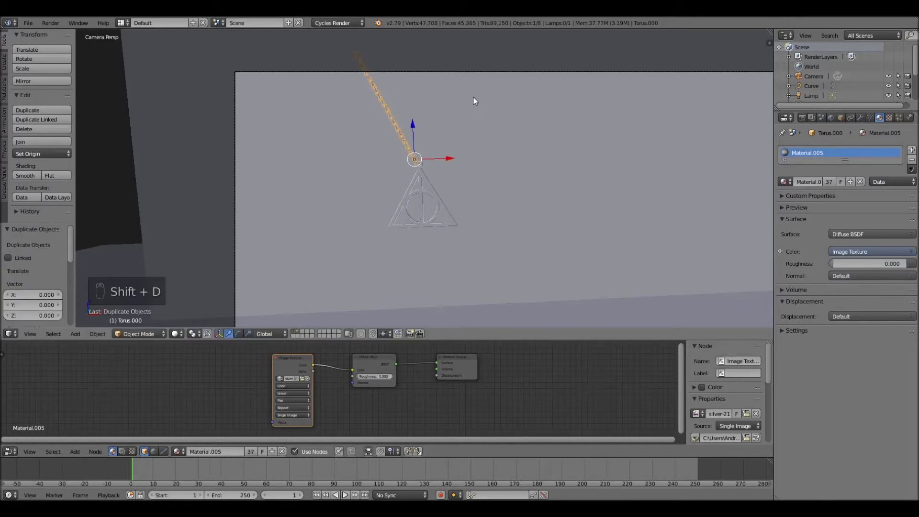
{"action": "key", "text": "r"}
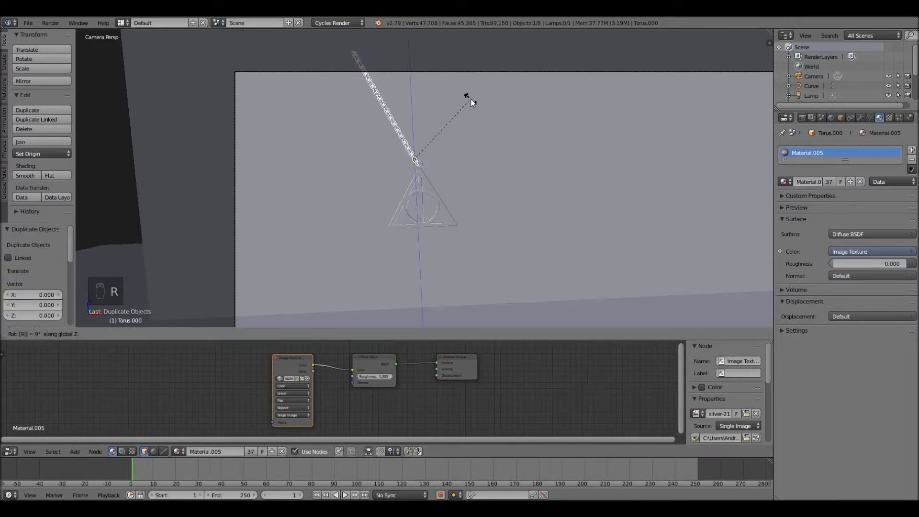
{"action": "key", "text": "r"}
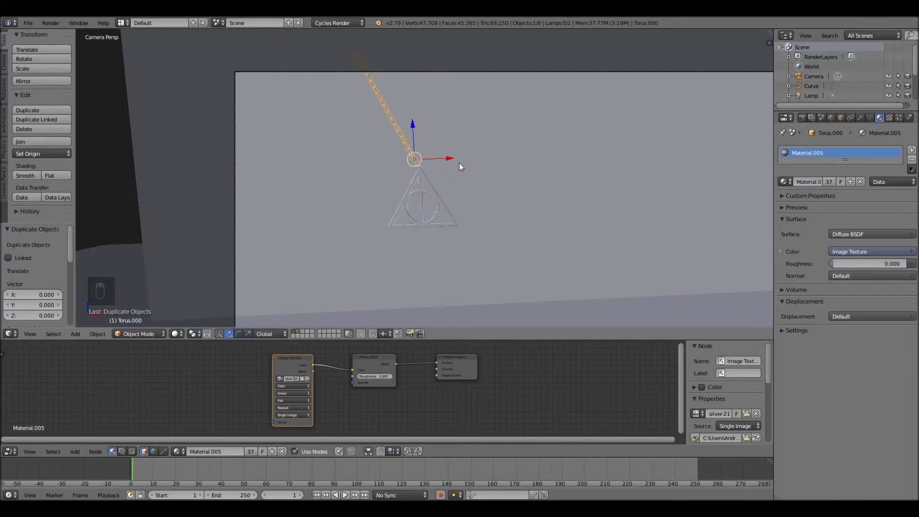
{"action": "key", "text": "r"}
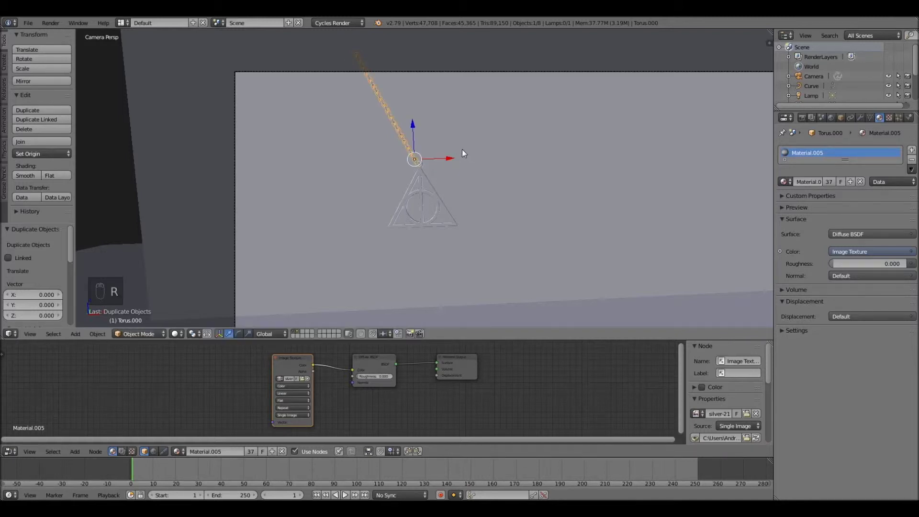
{"action": "key", "text": "g"}
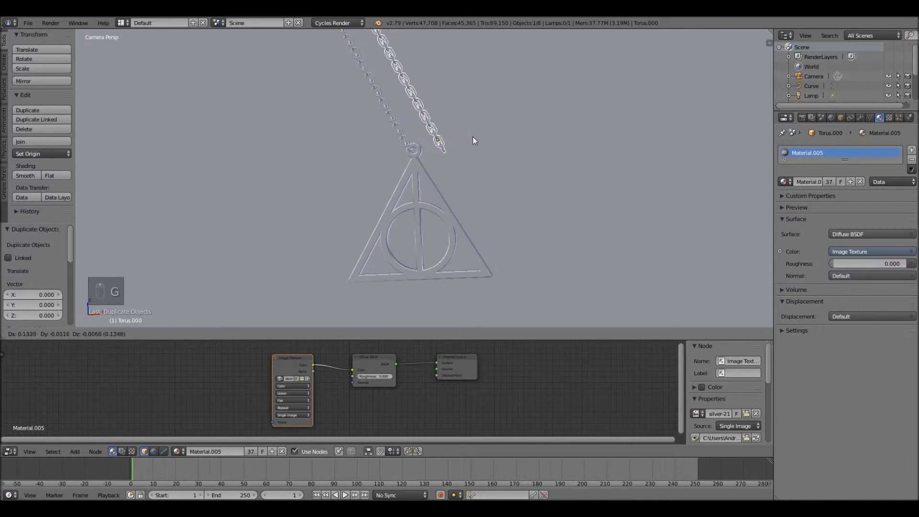
{"action": "key", "text": "r"}
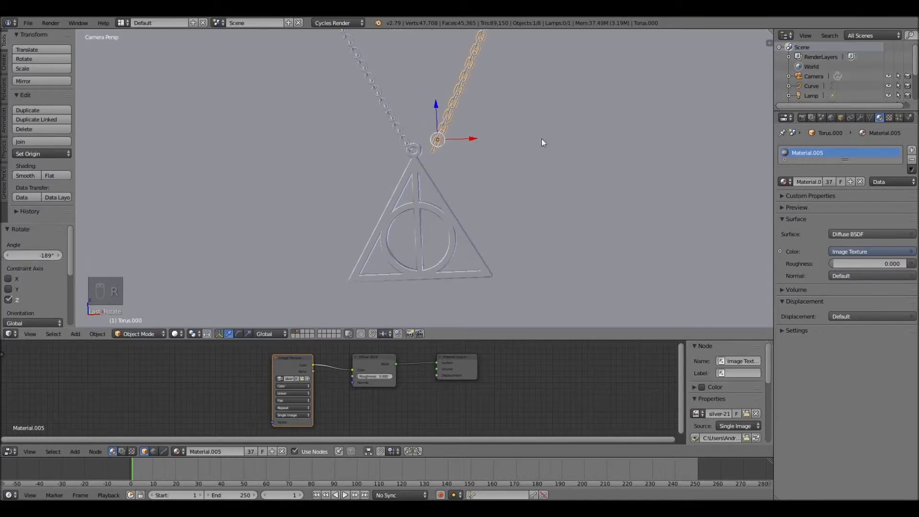
{"action": "key", "text": "g"}
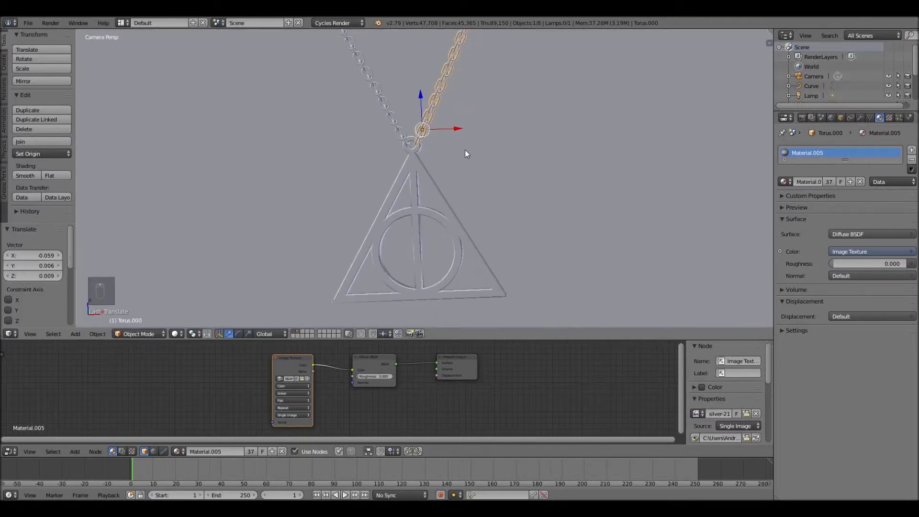
Step: Shift one chain strand along X and then Y so its end meets the pendant's loop, checking from the side
{"action": "left_click_drag", "start_coordinate": [470, 154], "coordinate": [469, 153]}
{"action": "key", "text": "g"}
{"action": "left_click_drag", "start_coordinate": [383, 167], "coordinate": [319, 155]}
{"action": "left_click_drag", "start_coordinate": [245, 140], "coordinate": [300, 174]}
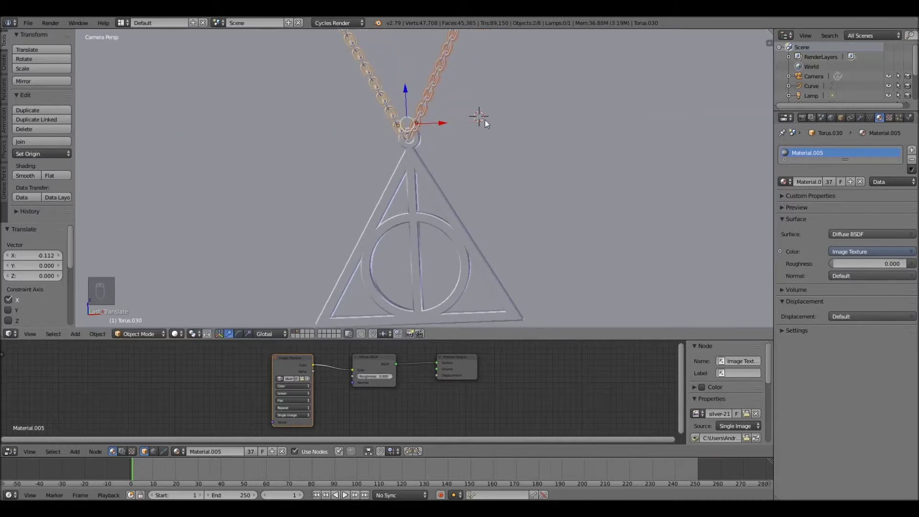
{"action": "left_click_drag", "start_coordinate": [437, 136], "coordinate": [382, 124]}
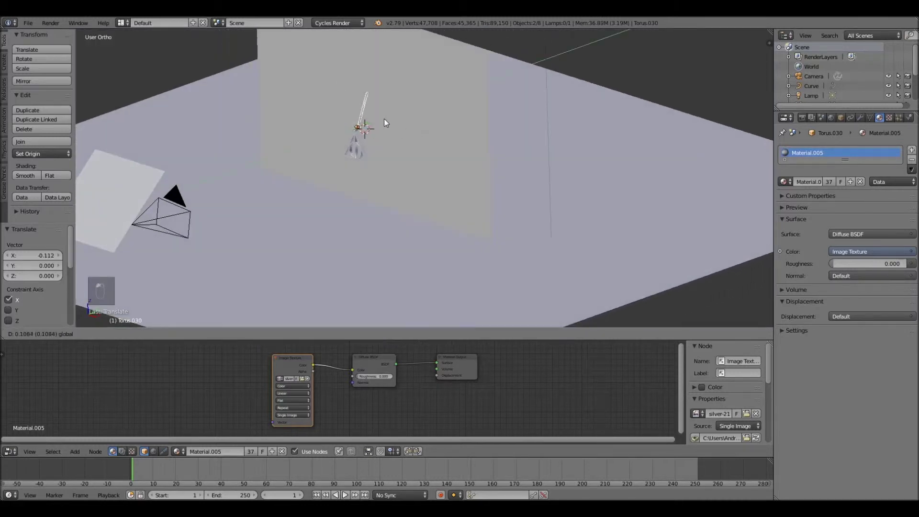
{"action": "left_click_drag", "start_coordinate": [384, 124], "coordinate": [381, 127]}
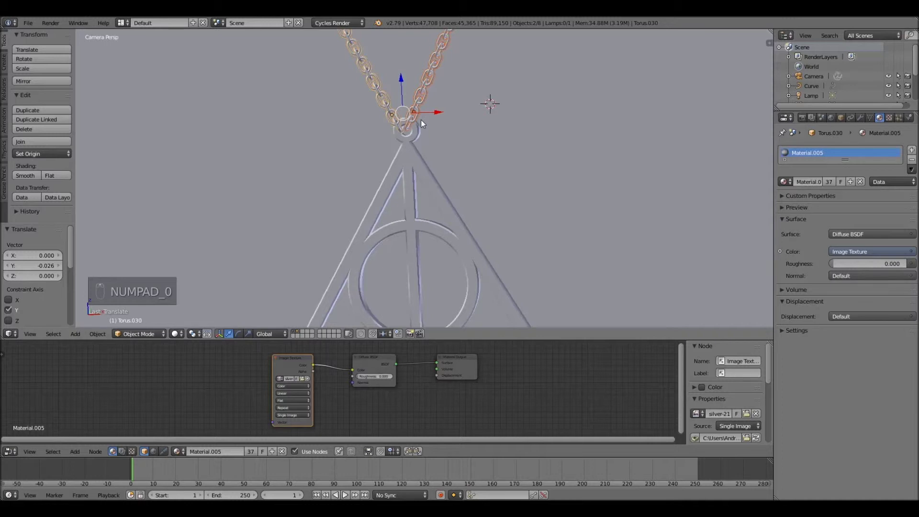
{"action": "left_click_drag", "start_coordinate": [384, 139], "coordinate": [354, 138]}
{"action": "middle_click", "coordinate": [322, 141]}
{"action": "left_click_drag", "start_coordinate": [427, 233], "coordinate": [509, 273]}
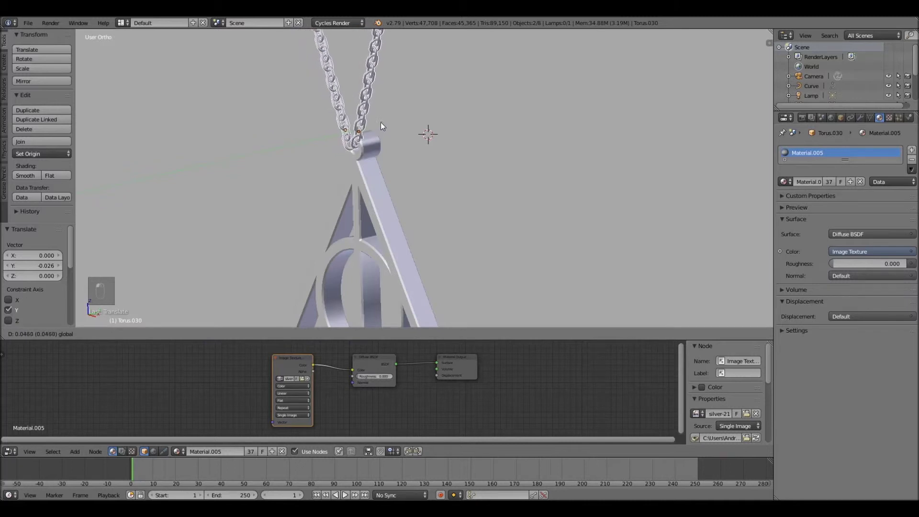
Step: Orbit around the pendant and select the chain's end link for adjustment
{"action": "left_click_drag", "start_coordinate": [385, 126], "coordinate": [383, 126]}
{"action": "left_click_drag", "start_coordinate": [364, 117], "coordinate": [464, 114]}
{"action": "left_click_drag", "start_coordinate": [464, 115], "coordinate": [446, 110]}
{"action": "middle_click", "coordinate": [446, 109]}
{"action": "left_click", "coordinate": [446, 105]}
{"action": "middle_click", "coordinate": [446, 102]}
{"action": "left_click_drag", "start_coordinate": [443, 103], "coordinate": [484, 108]}
{"action": "middle_click", "coordinate": [509, 109]}
{"action": "middle_click", "coordinate": [507, 111]}
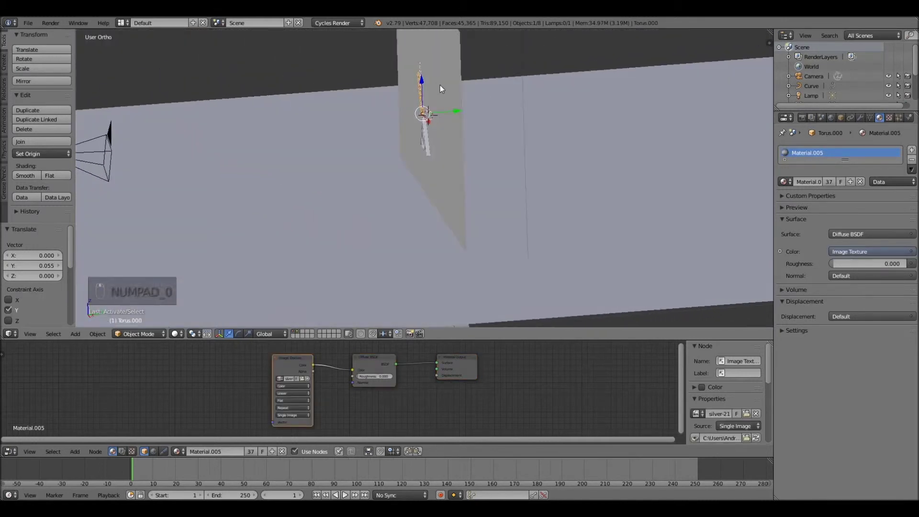
Step: Rotate the end link around Z to hook into the loop, then switch to camera view and grab the camera
{"action": "key", "text": "r"}
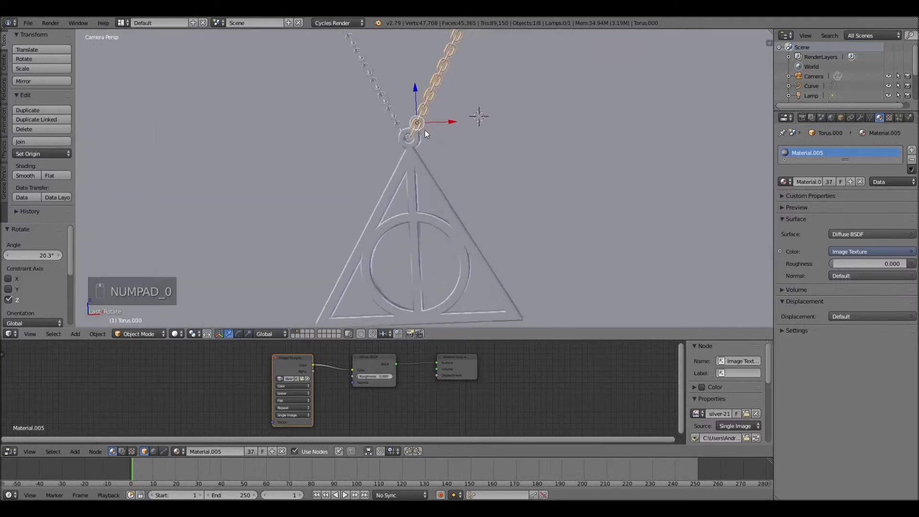
{"action": "key", "text": "g"}
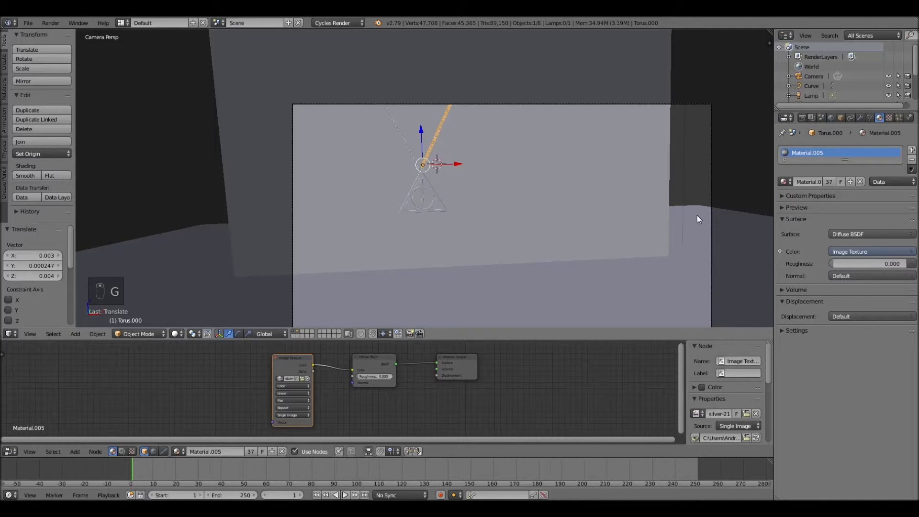
{"action": "key", "text": "g"}
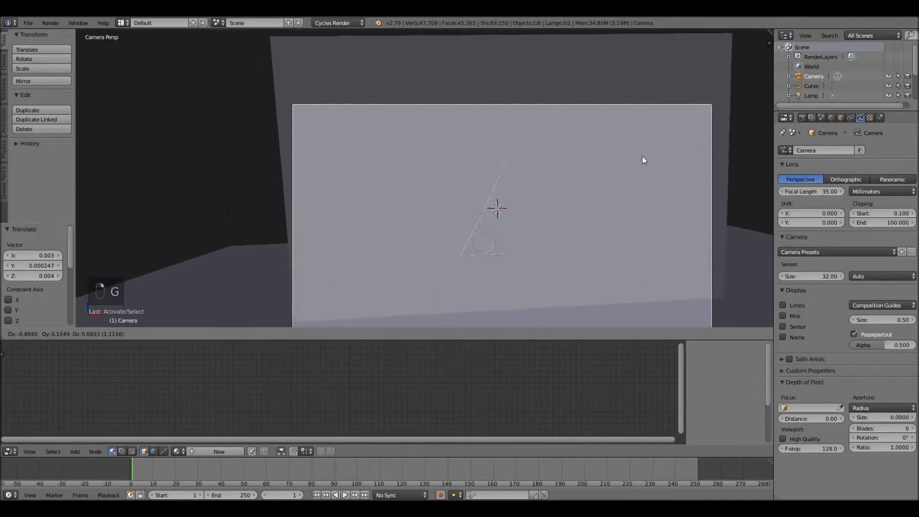
Step: Turn and move the camera closer to the pendant and set its focal length to 50 mm
{"action": "key", "text": "r"}
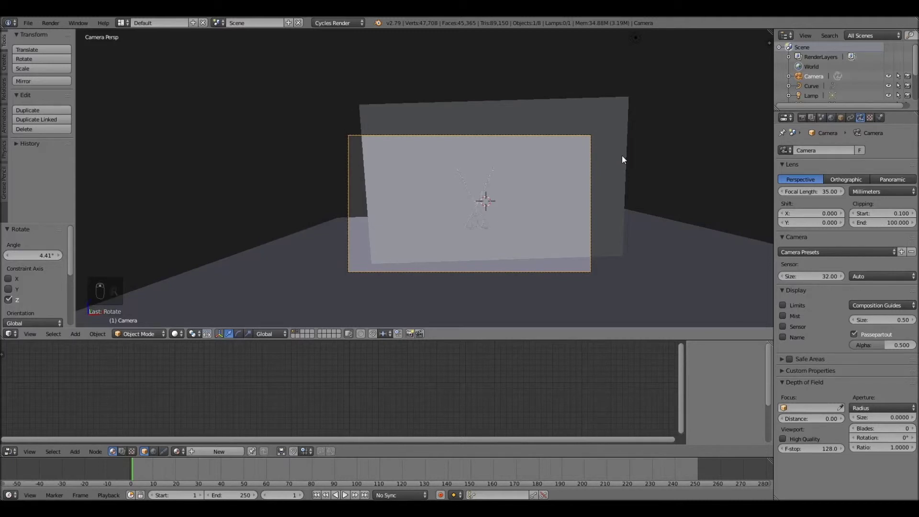
{"action": "key", "text": "r"}
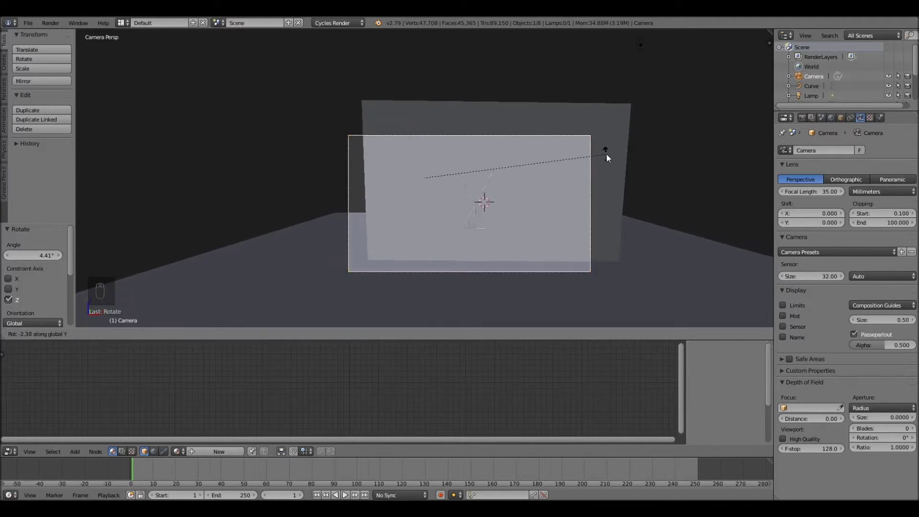
{"action": "key", "text": "g"}
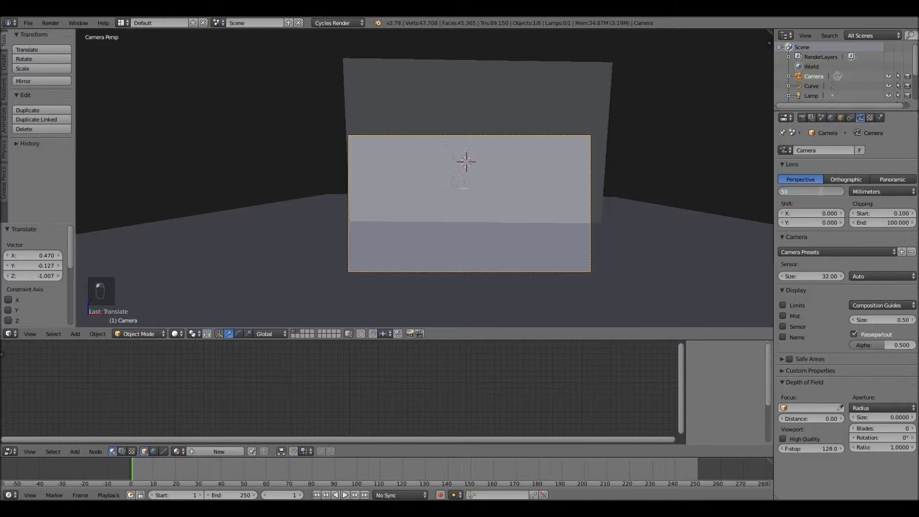
{"action": "key", "text": "g"}
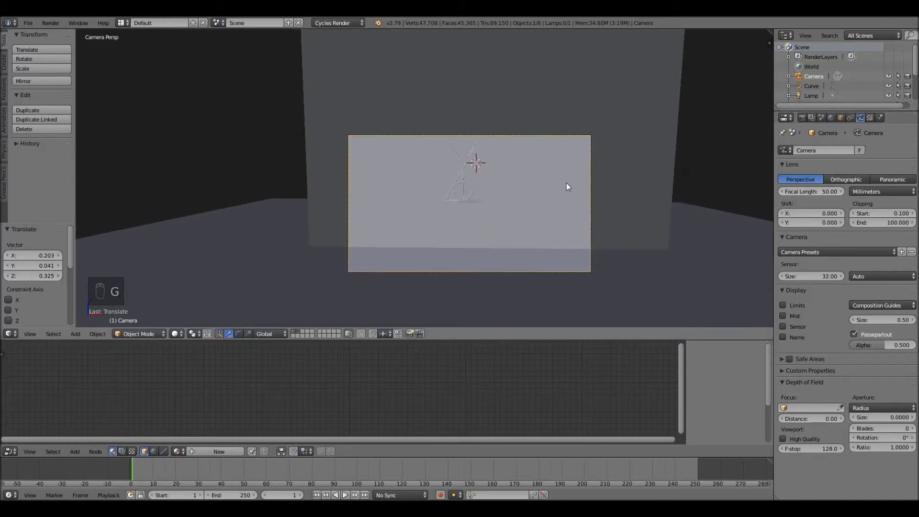
{"action": "left_click_drag", "start_coordinate": [570, 186], "coordinate": [630, 187]}
Step: Enable Lock Camera to View and move and turn the camera to recentre the pendant
{"action": "key", "text": "n"}
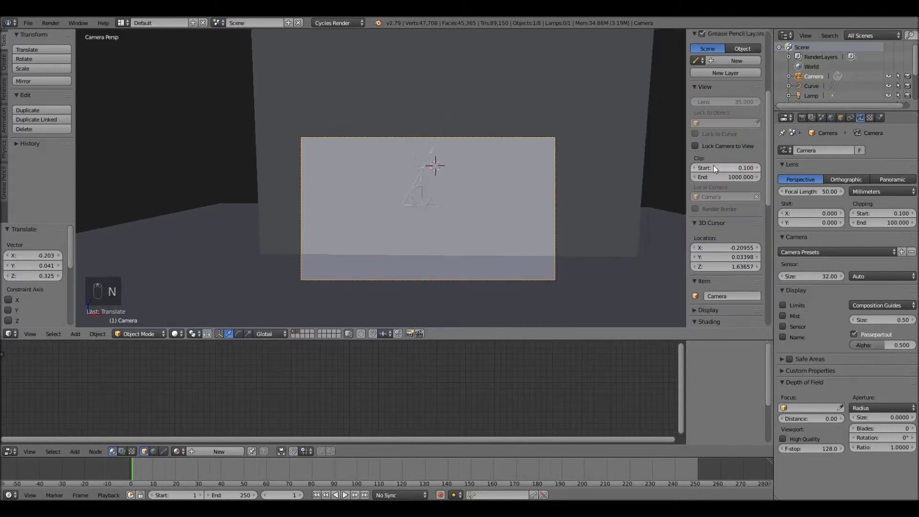
{"action": "left_click_drag", "start_coordinate": [714, 149], "coordinate": [652, 175]}
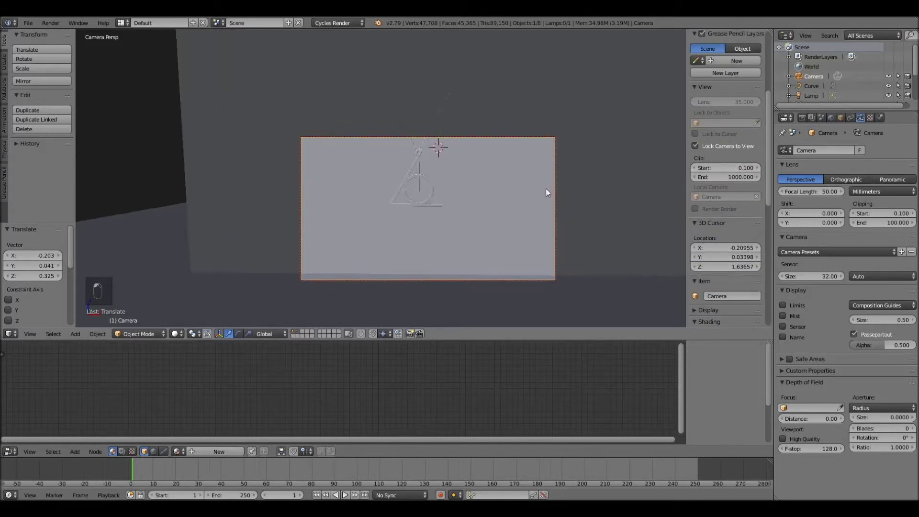
{"action": "key", "text": "g"}
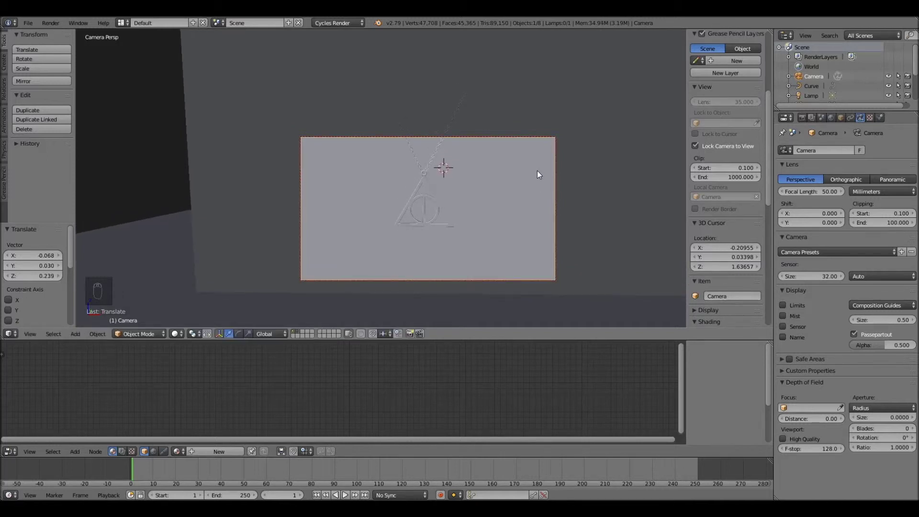
{"action": "key", "text": "g"}
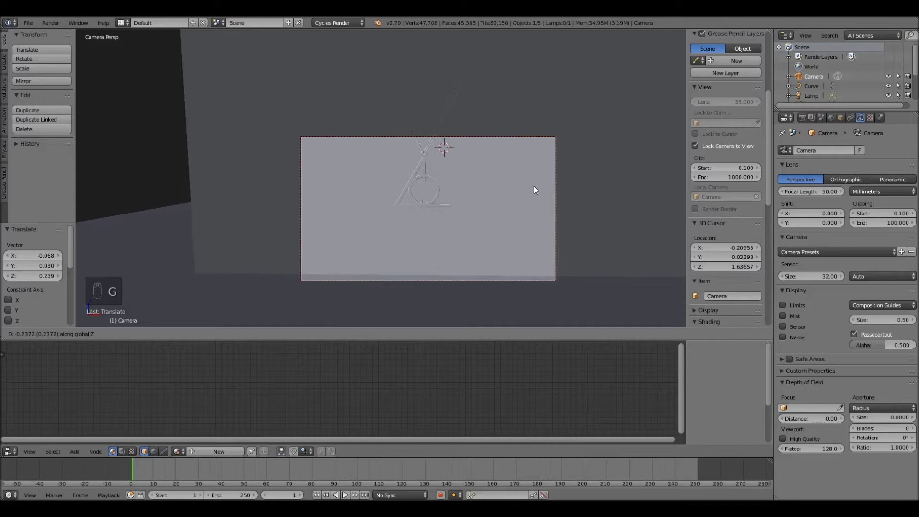
{"action": "key", "text": "r"}
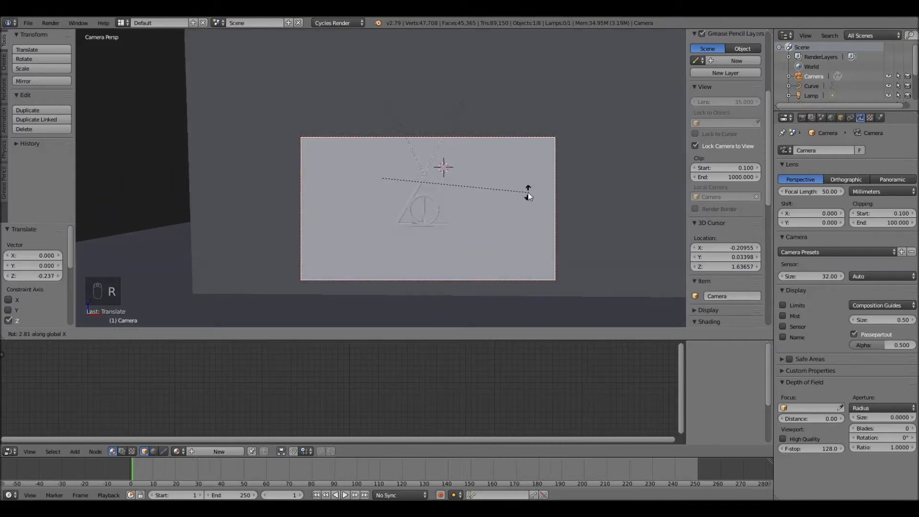
{"action": "key", "text": "r"}
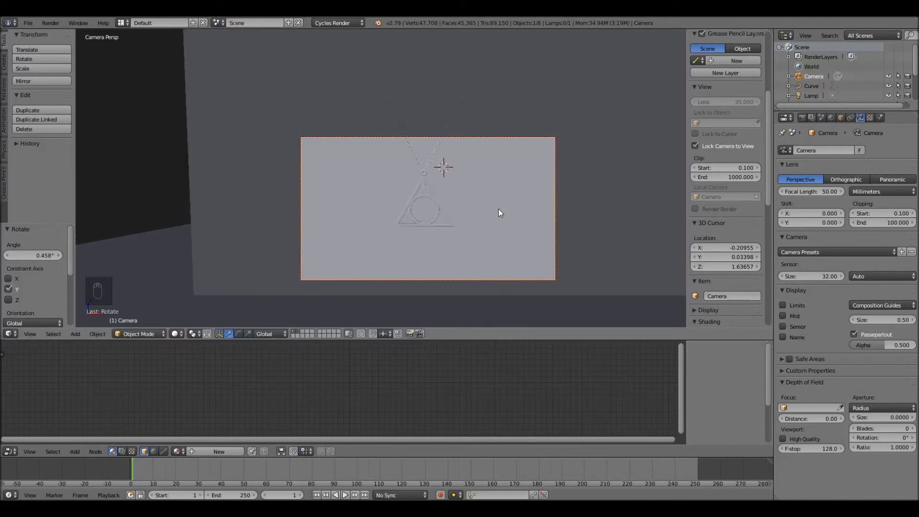
Step: Refine the shot with small shifts and a slight roll, then disable the lock and leave camera view
{"action": "middle_click", "coordinate": [503, 213]}
{"action": "left_click_drag", "start_coordinate": [563, 213], "coordinate": [586, 213]}
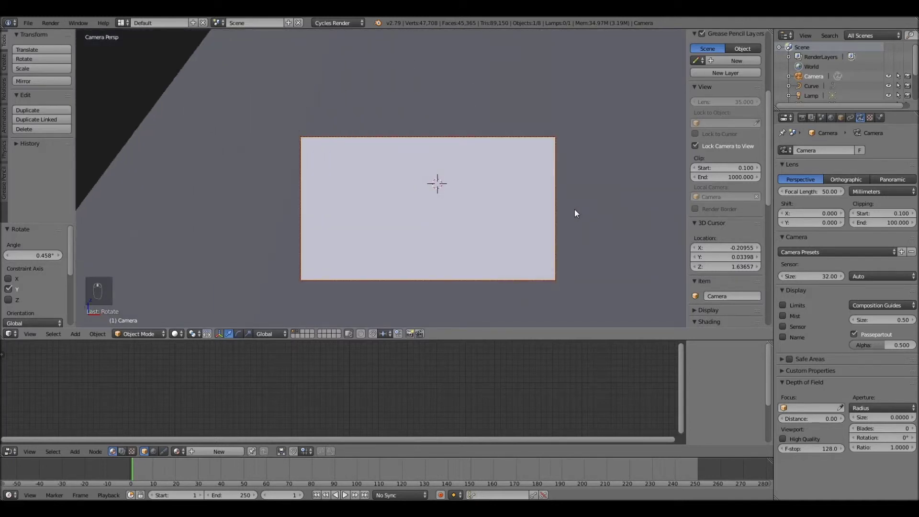
{"action": "middle_click", "coordinate": [579, 214]}
{"action": "key", "text": "g"}
{"action": "key", "text": "r"}
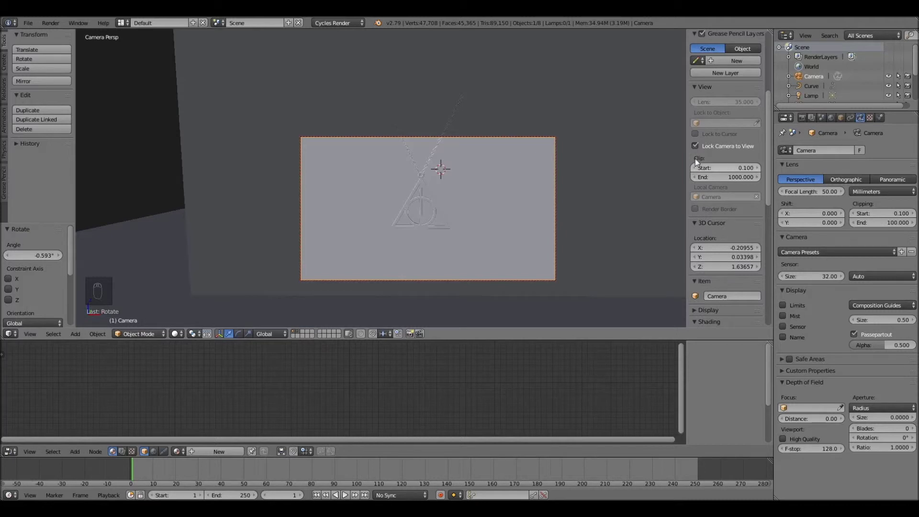
{"action": "left_click_drag", "start_coordinate": [701, 152], "coordinate": [600, 185]}
{"action": "left_click_drag", "start_coordinate": [601, 186], "coordinate": [590, 187]}
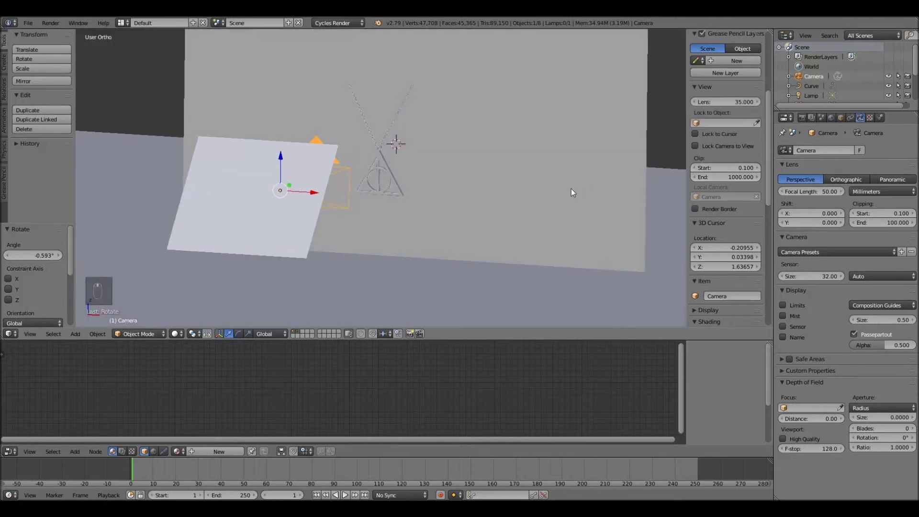
Step: Orbit to review the planes and camera, then set Render Samples to 20 for a test render
{"action": "middle_click", "coordinate": [497, 195]}
{"action": "left_click_drag", "start_coordinate": [474, 194], "coordinate": [793, 146]}
{"action": "left_click_drag", "start_coordinate": [808, 124], "coordinate": [847, 351]}
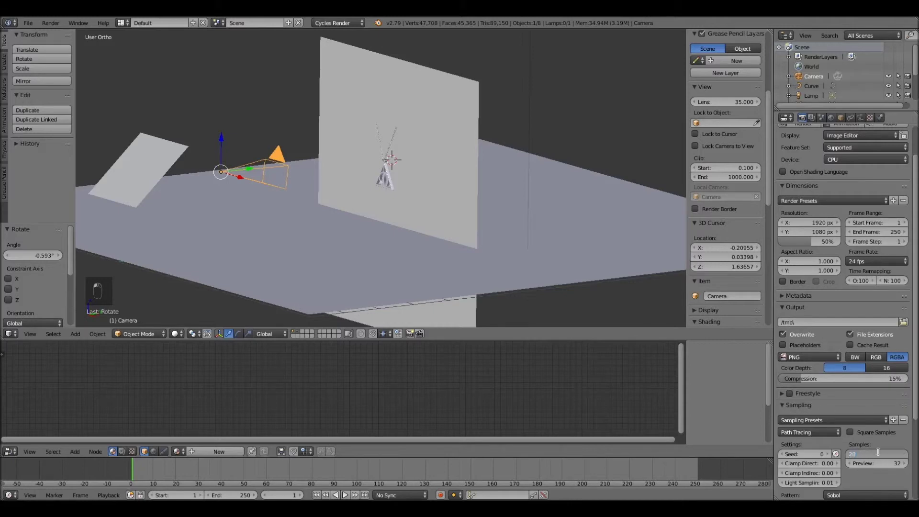
{"action": "left_click", "coordinate": [883, 455]}
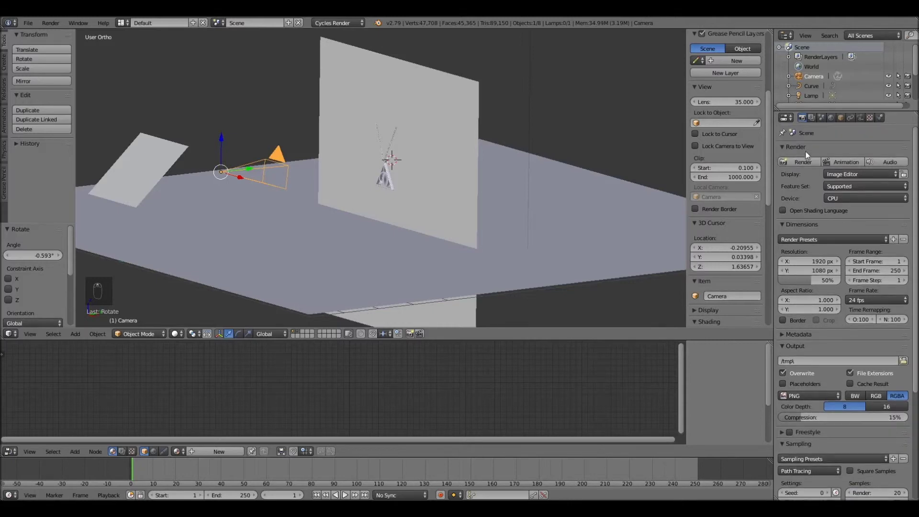
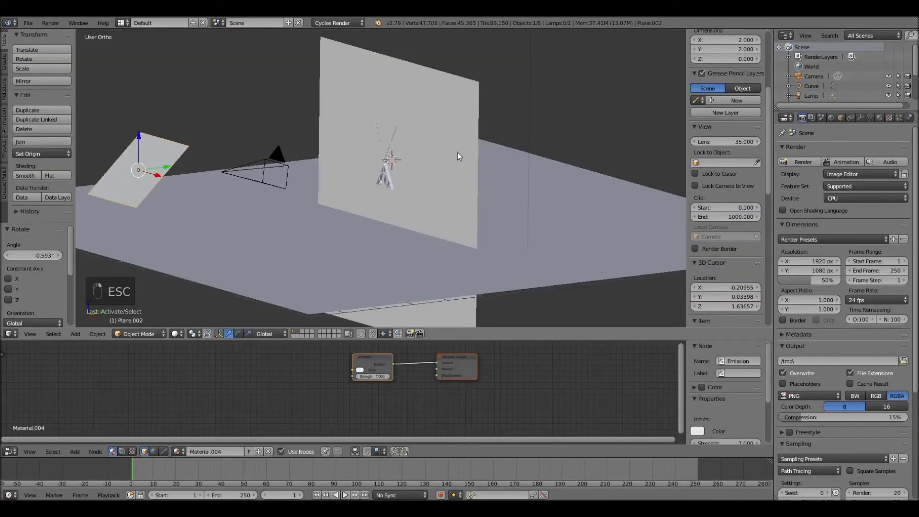
Step: Enlarge the emission light plane to about 1.29×
{"action": "key", "text": "s"}
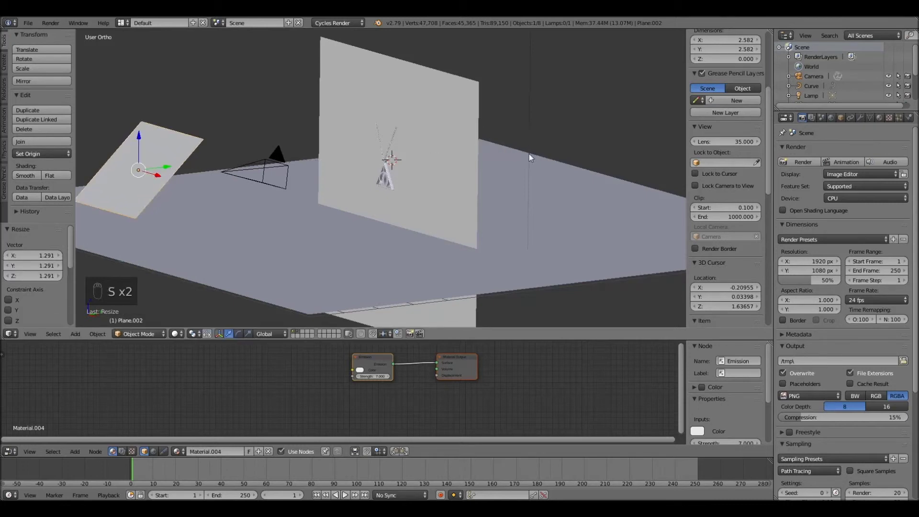
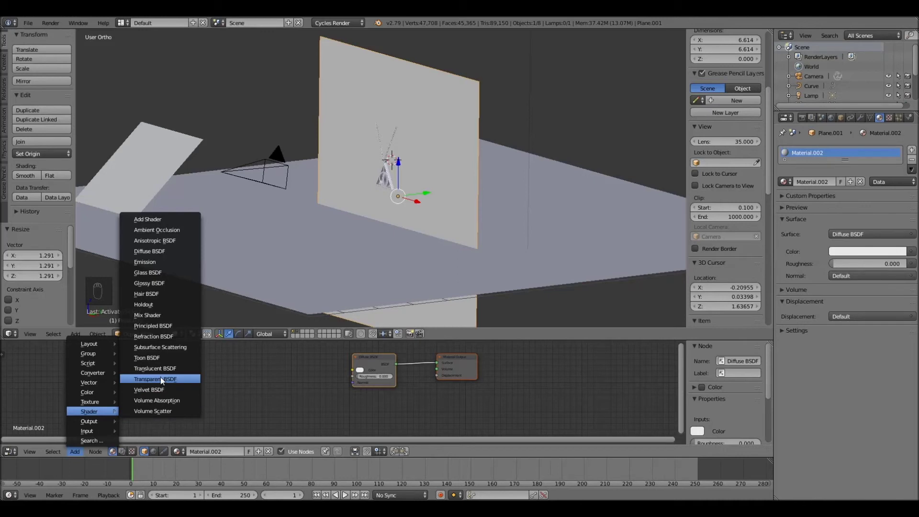
Step: Wire the floor material's Transparent BSDF node into its Material Output
{"action": "left_click_drag", "start_coordinate": [399, 408], "coordinate": [393, 290]}
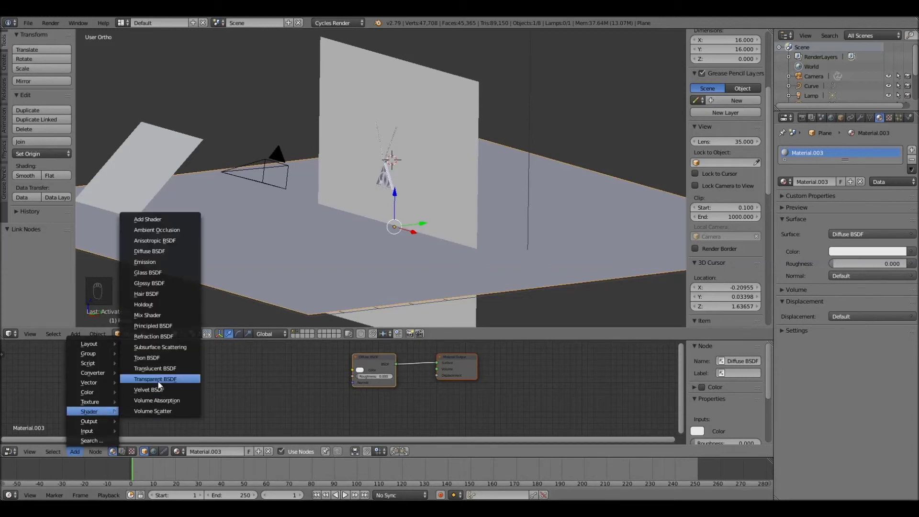
{"action": "left_click_drag", "start_coordinate": [405, 406], "coordinate": [389, 301]}
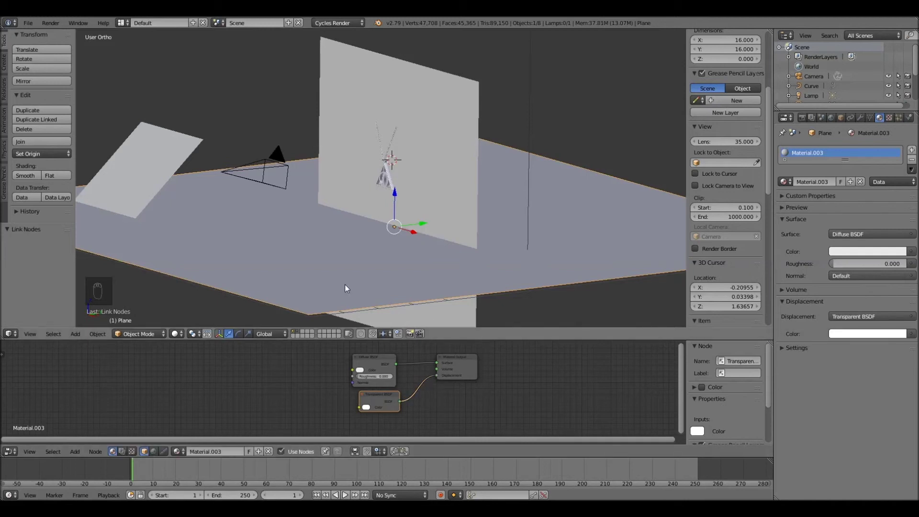
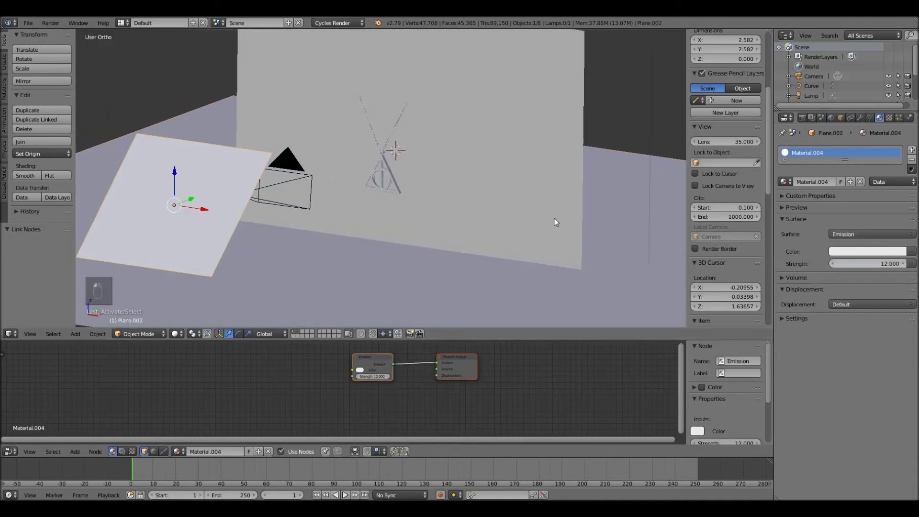
Step: Raise the light plane's Emission Strength to 12 for a brighter pendant render
{"action": "left_click", "coordinate": [61, 301]}
{"action": "left_click_drag", "start_coordinate": [447, 176], "coordinate": [549, 205]}
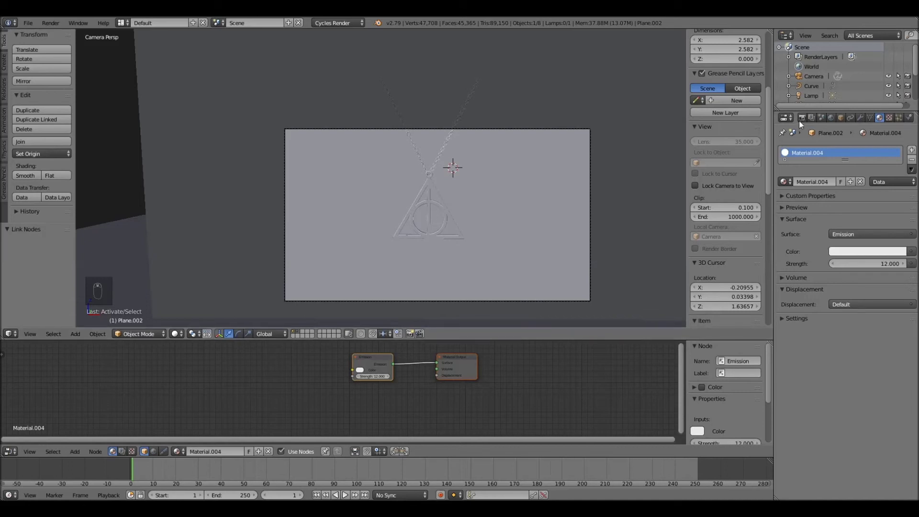
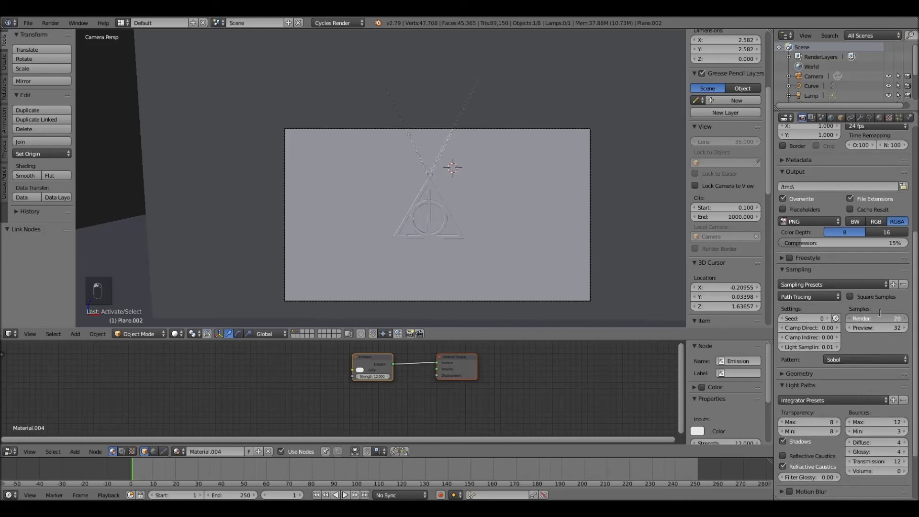
Step: Set Sampling to 1000 render samples and 100 preview samples before the final render
{"action": "key", "text": "KP_0"}
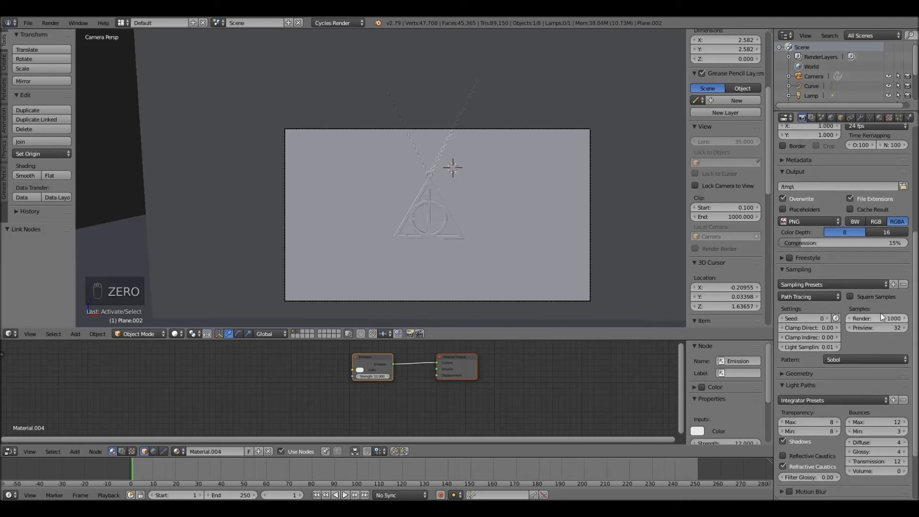
{"action": "key", "text": "0"}
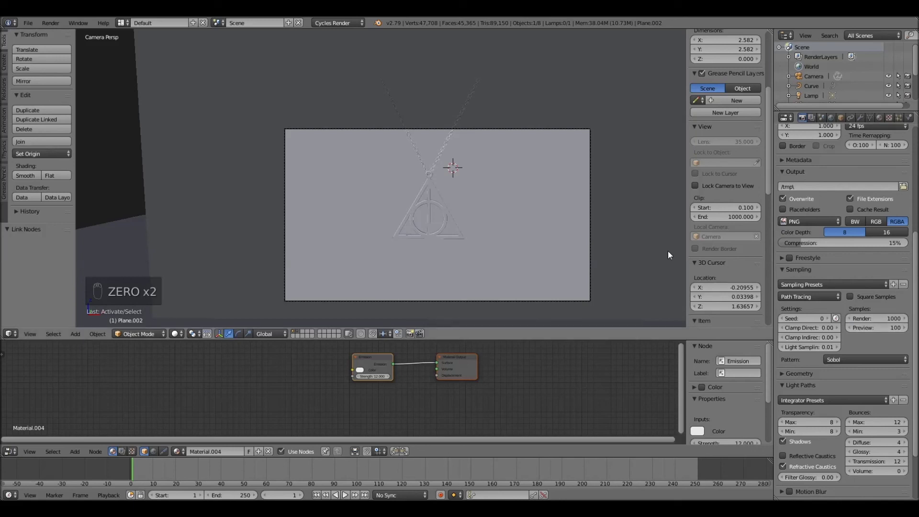